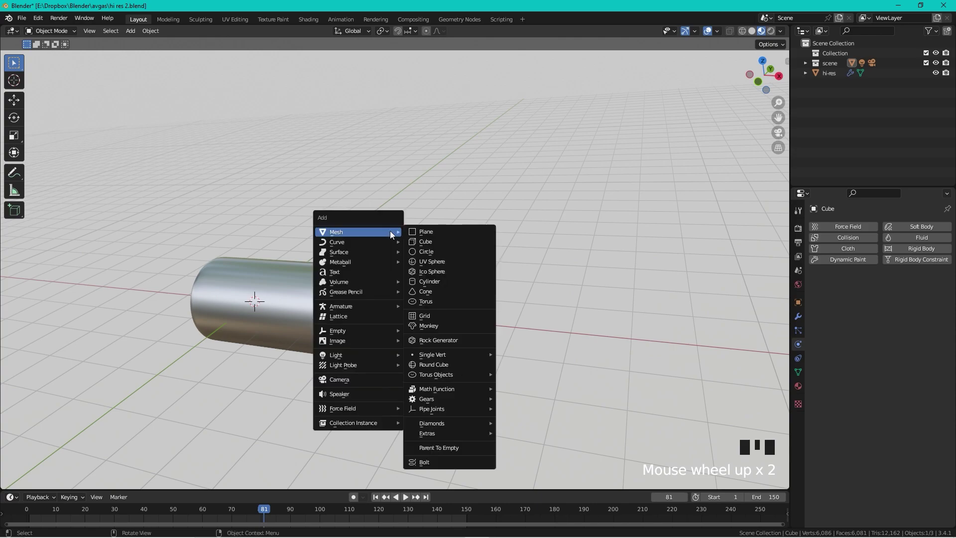
Add an icosphere at the pipe, shrink it, and apply Quick Smoke to make it an emitter.
{"action": "key", "text": "shift+a"}
{"action": "key", "text": "s"}
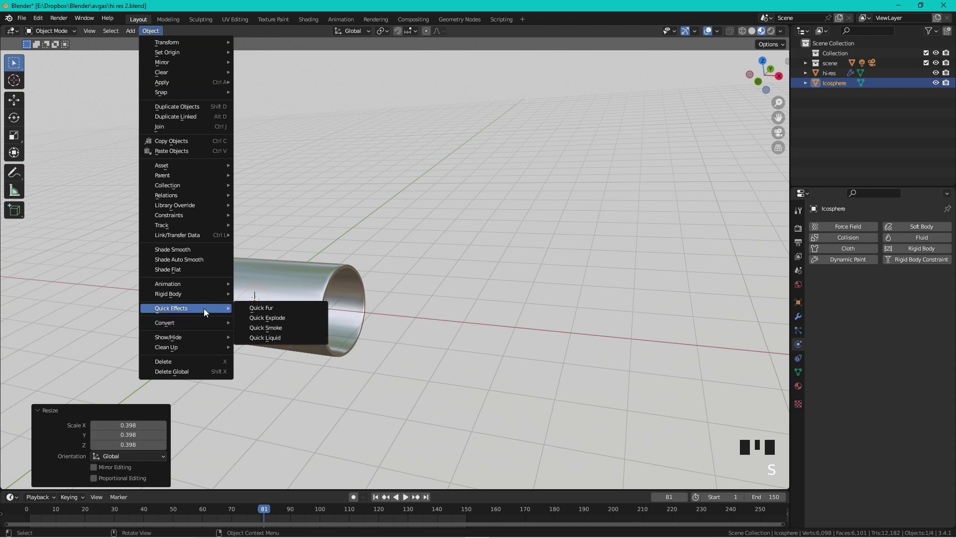
{"action": "left_click", "coordinate": [292, 328]}
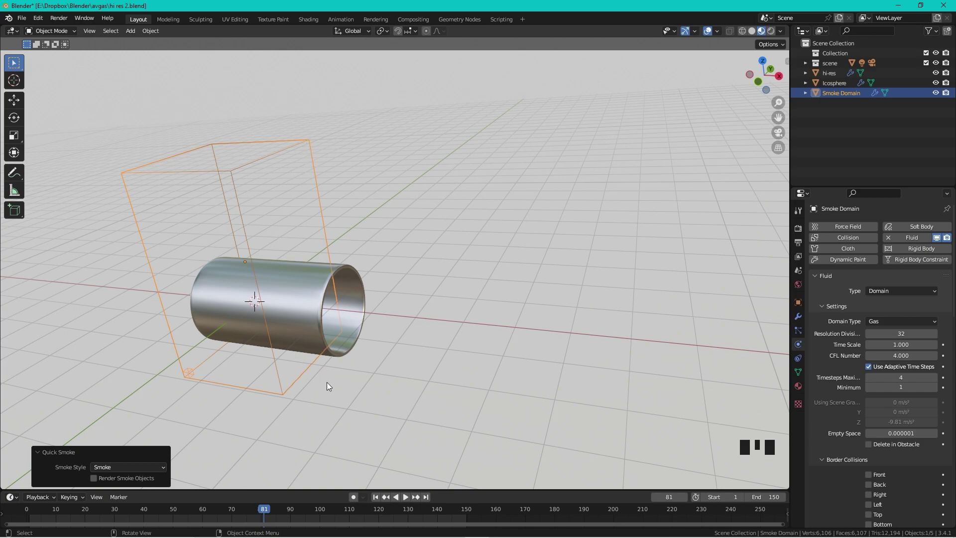
Play the smoke simulation, orbit around the pipe and select the hi-res pipe object.
{"action": "key", "text": "space"}
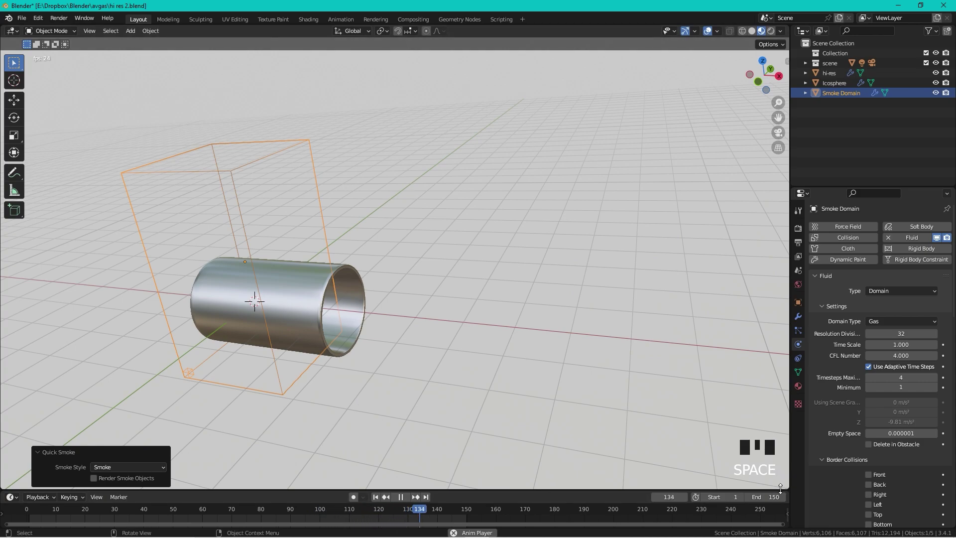
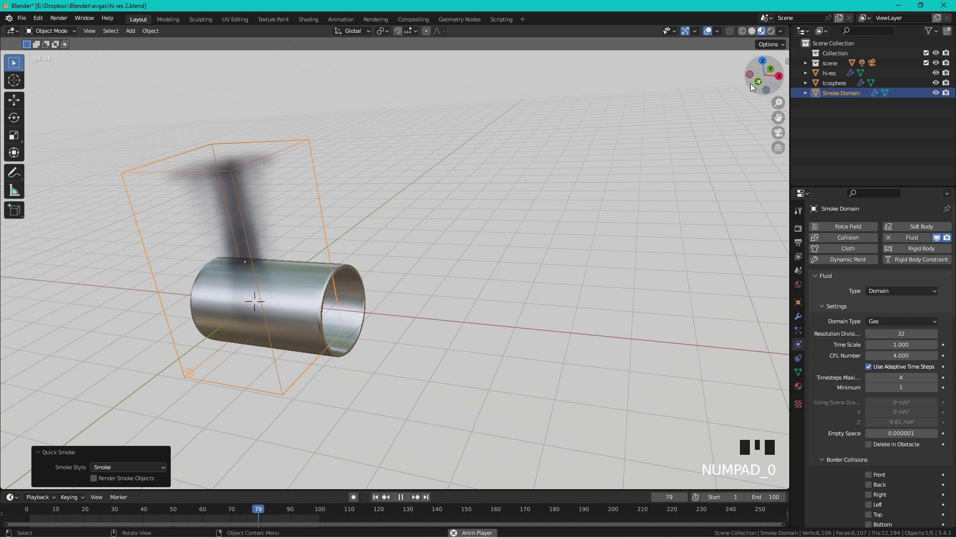
{"action": "left_click_drag", "start_coordinate": [389, 169], "coordinate": [433, 293]}
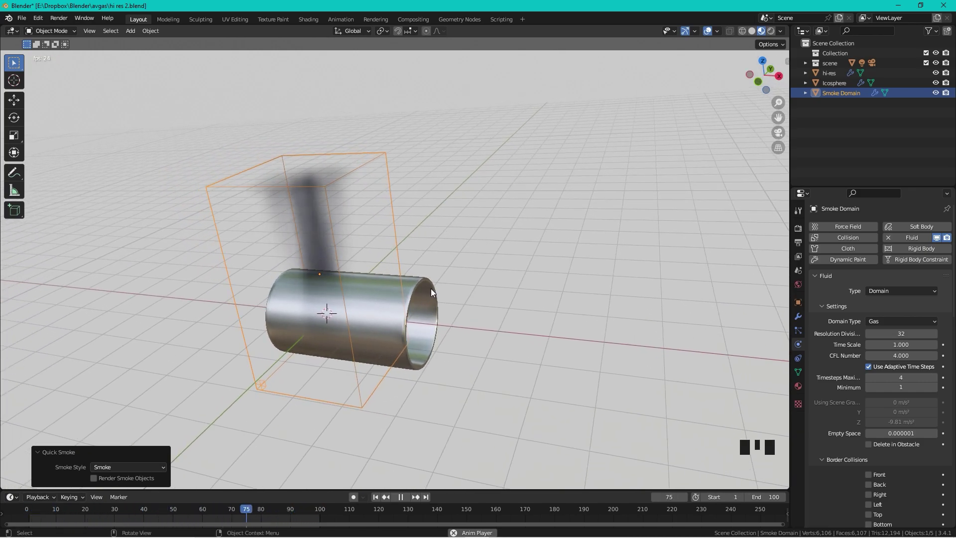
{"action": "left_click", "coordinate": [433, 292]}
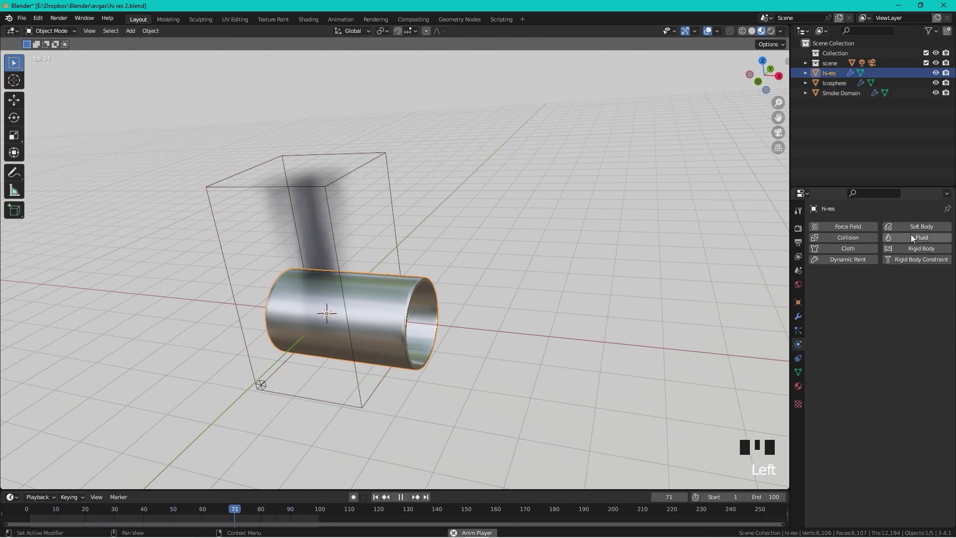
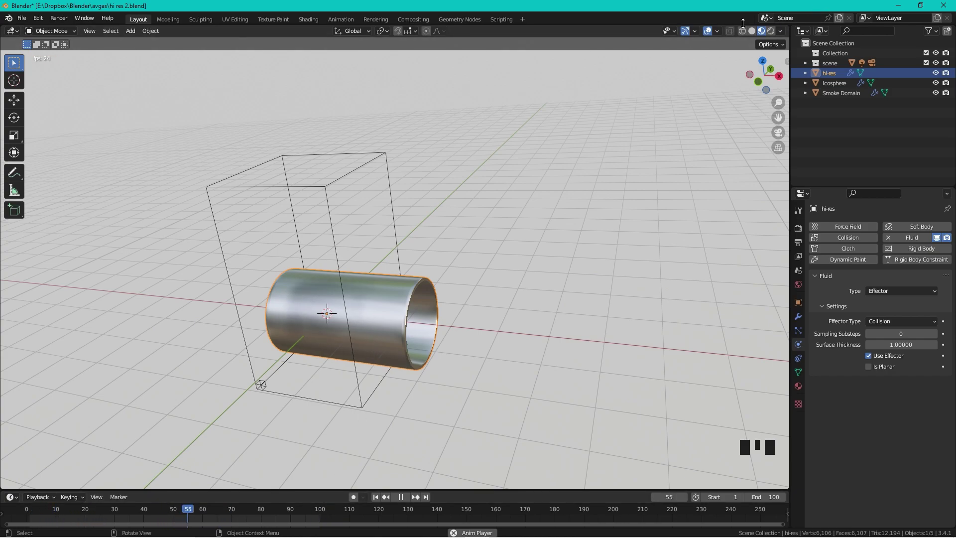
Switch to wireframe shading and select the Smoke Domain for editing.
{"action": "left_click", "coordinate": [742, 38]}
{"action": "scroll", "scroll_direction": "up", "scroll_amount": 3}
{"action": "left_click_drag", "start_coordinate": [387, 295], "coordinate": [304, 127]}
{"action": "left_click", "coordinate": [304, 127]}
{"action": "key", "text": "Tab"}
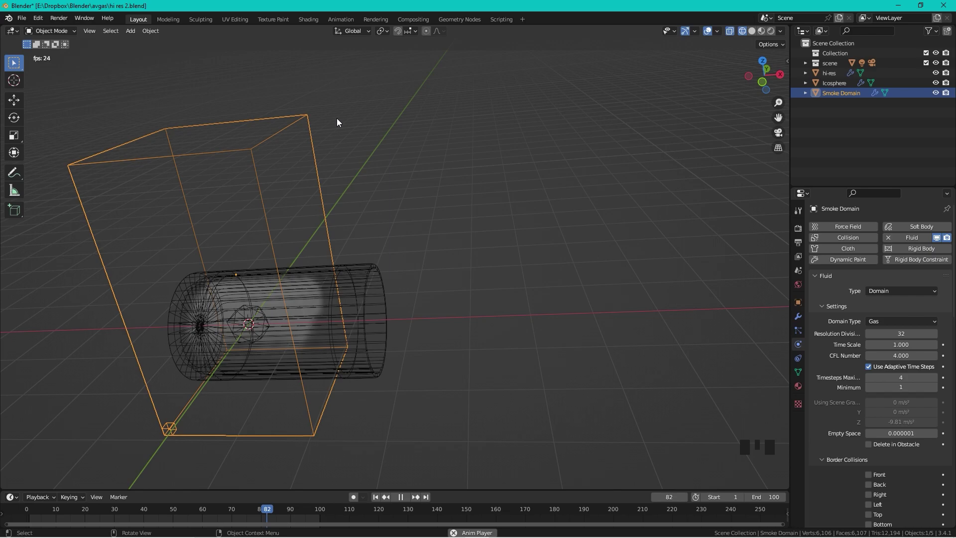
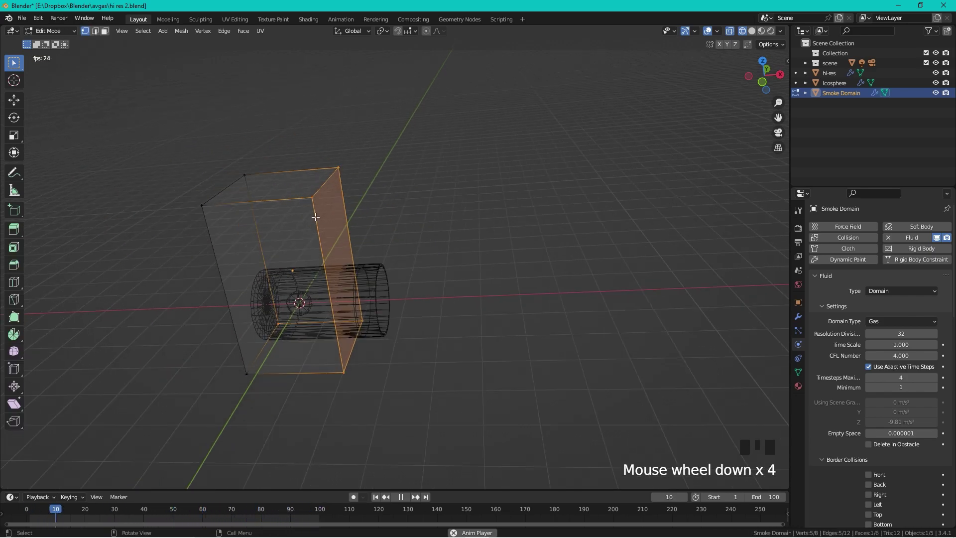
Push the domain's side face out along X and raise its top face much higher.
{"action": "key", "text": "g"}
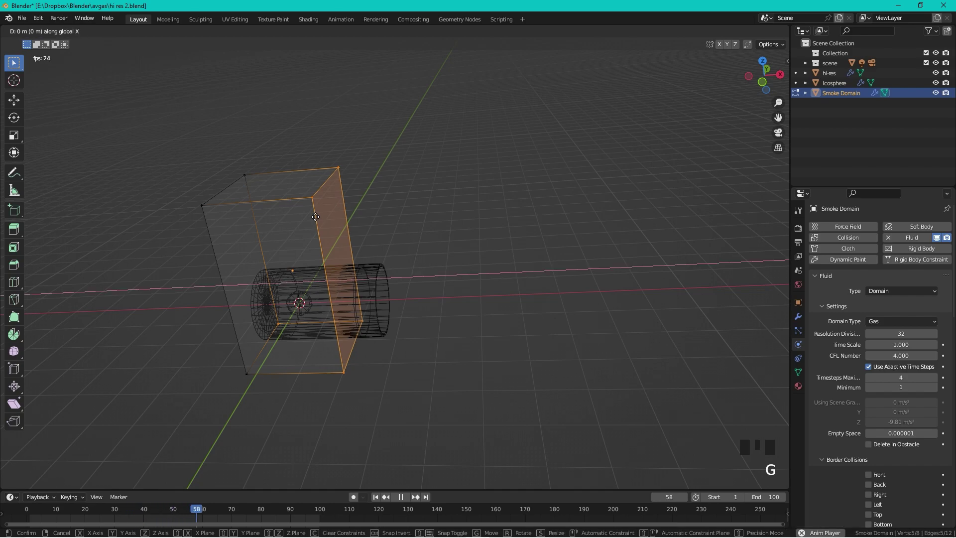
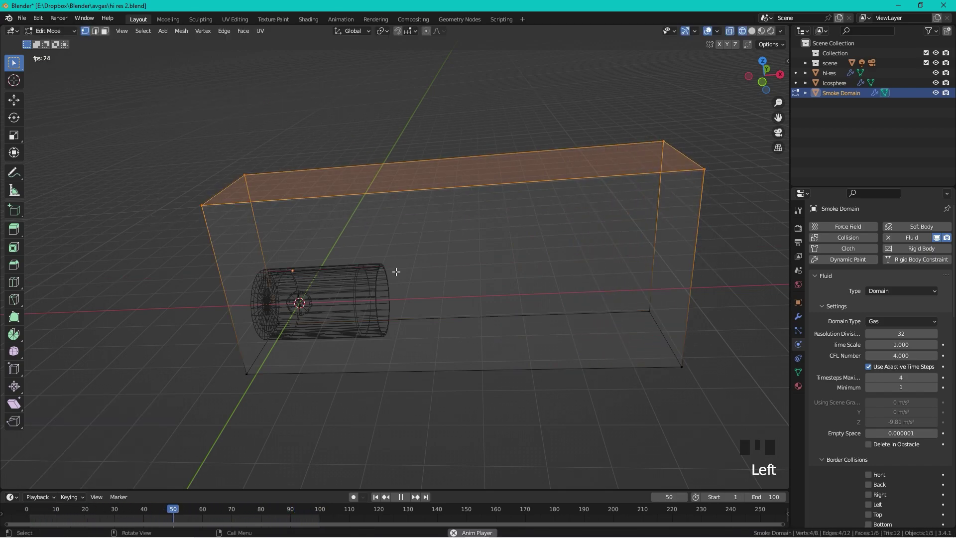
{"action": "key", "text": "g"}
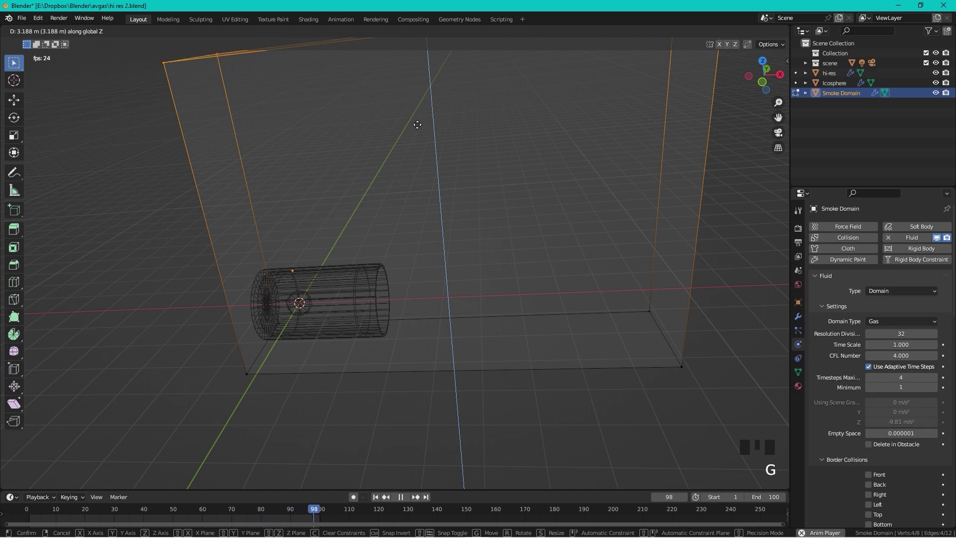
{"action": "key", "text": "Tab"}
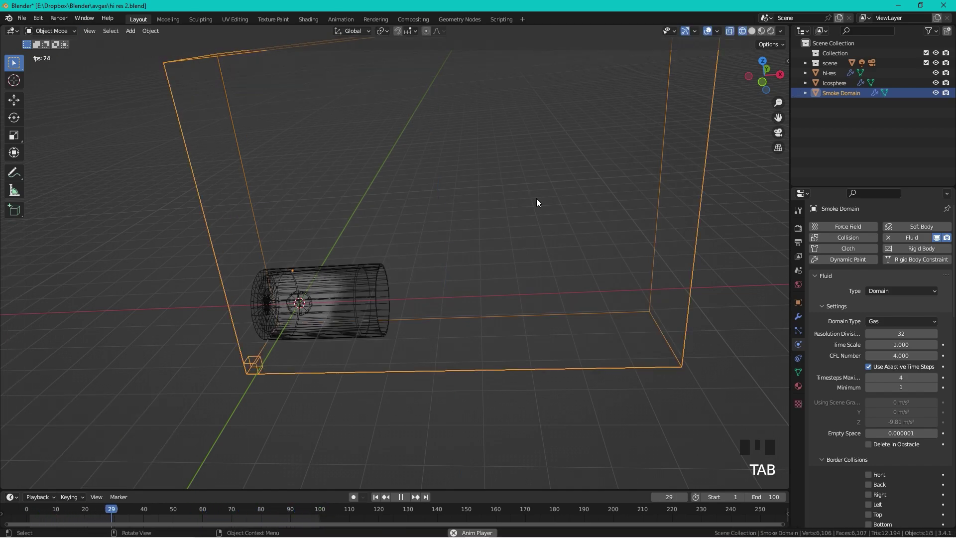
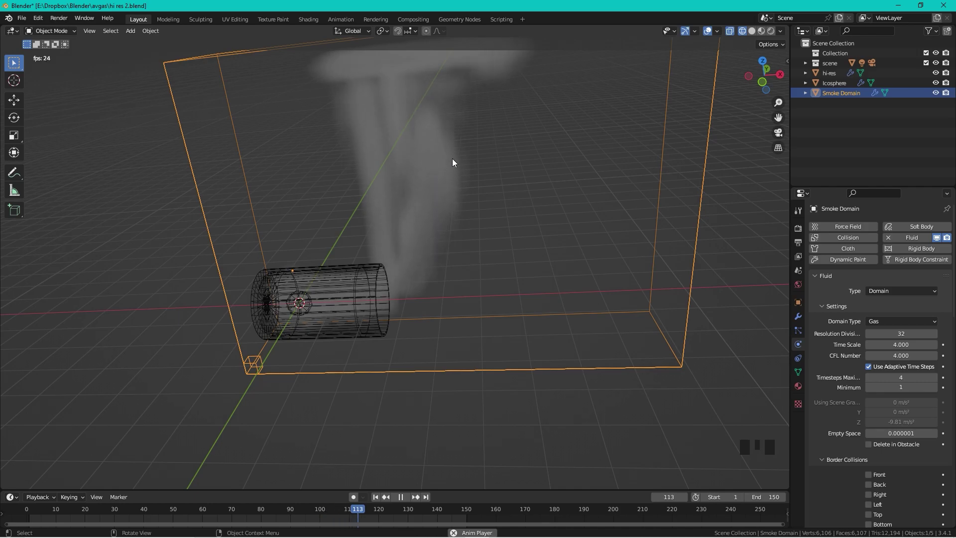
Preview the smoke plume in Rendered viewport shading and pause playback on one frame.
{"action": "left_click", "coordinate": [761, 38]}
{"action": "left_click", "coordinate": [567, 200]}
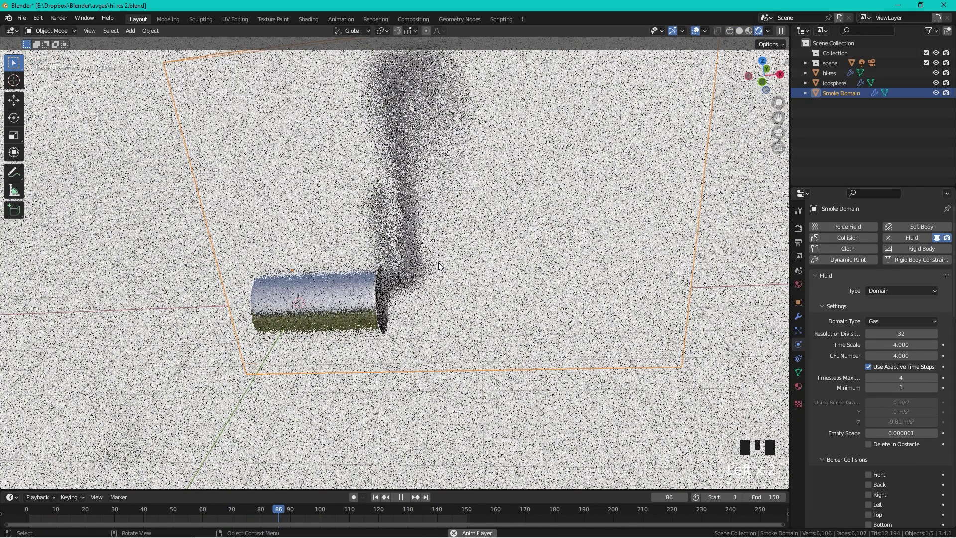
{"action": "scroll", "scroll_direction": "down", "scroll_amount": 3}
{"action": "left_click_drag", "start_coordinate": [454, 231], "coordinate": [470, 244]}
{"action": "scroll", "scroll_direction": "up", "scroll_amount": 3}
{"action": "key", "text": "space"}
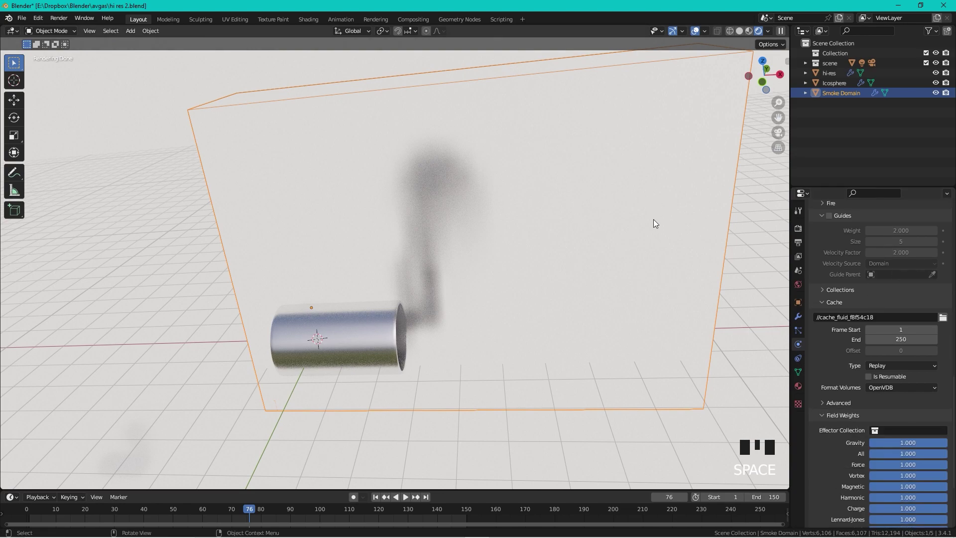
Set the smoke domain's volume colour to magenta.
{"action": "left_click_drag", "start_coordinate": [799, 390], "coordinate": [906, 271]}
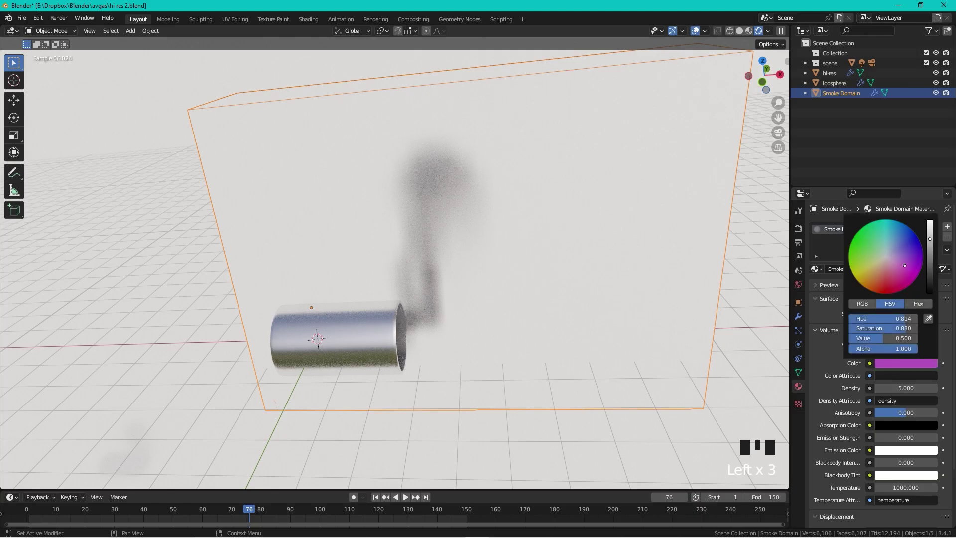
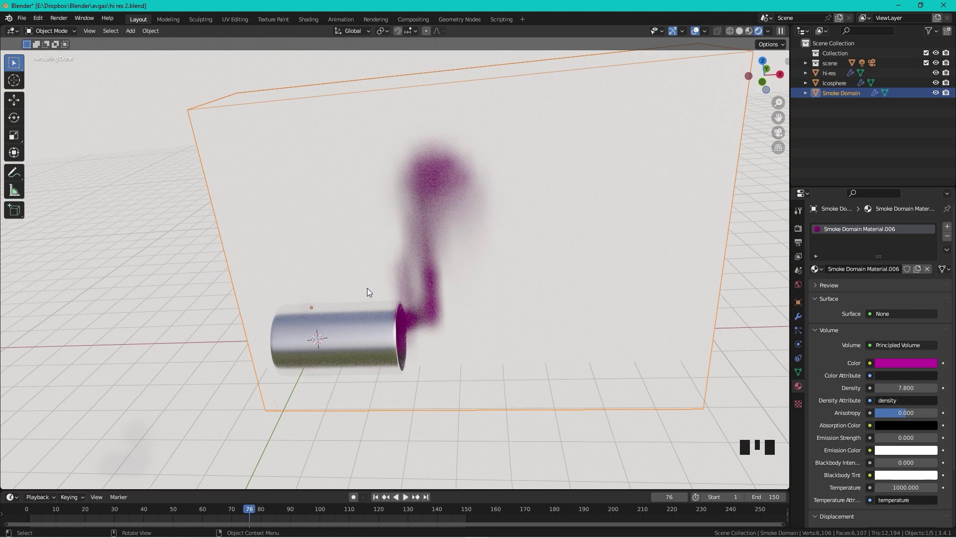
Add a Wind force field, rotate it 90° on Y to blow along the pipe, and play the simulation.
{"action": "left_click", "coordinate": [441, 287]}
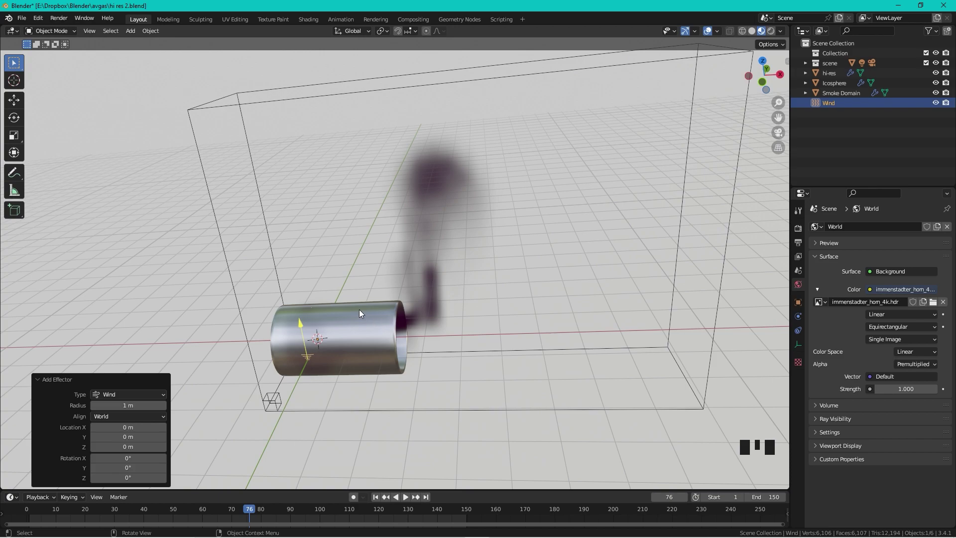
{"action": "key", "text": "r"}
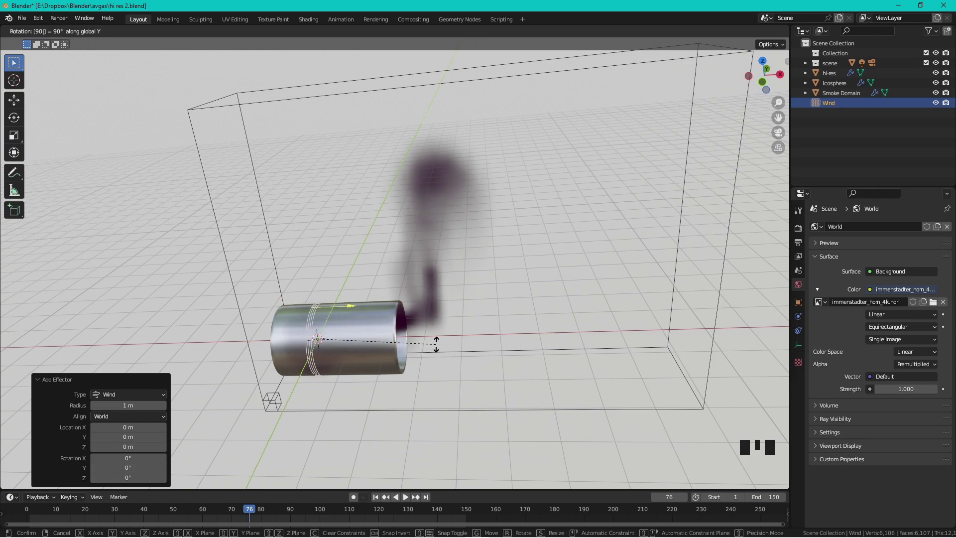
{"action": "key", "text": "space"}
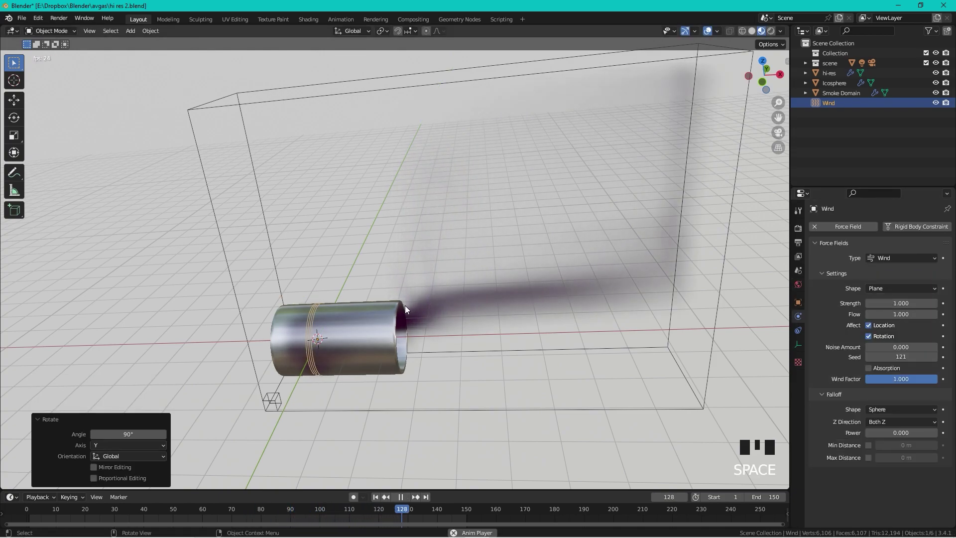
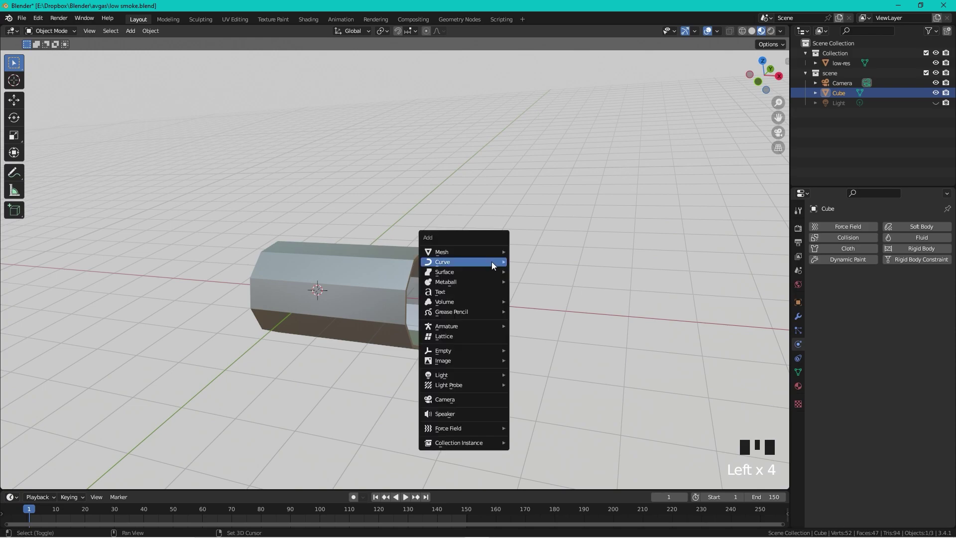
Add a plane inside the pipe, stand it upright with R Y 90 and shrink it to about 0.47 scale.
{"action": "key", "text": "shift+a"}
{"action": "key", "text": "r"}
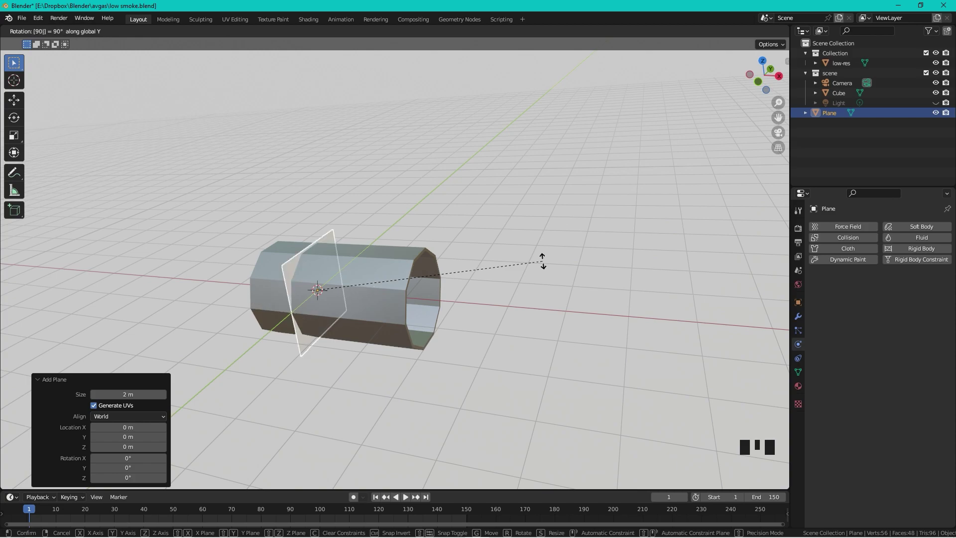
{"action": "key", "text": "s"}
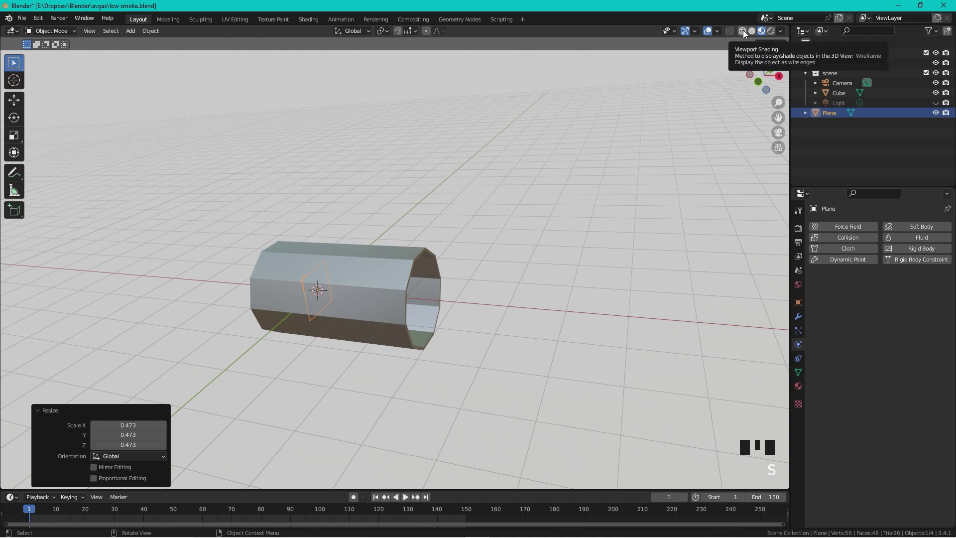
Play the particle animation and set Emission Number to 200 and Lifetime to 200.
{"action": "left_click_drag", "start_coordinate": [744, 36], "coordinate": [473, 252]}
{"action": "key", "text": "space"}
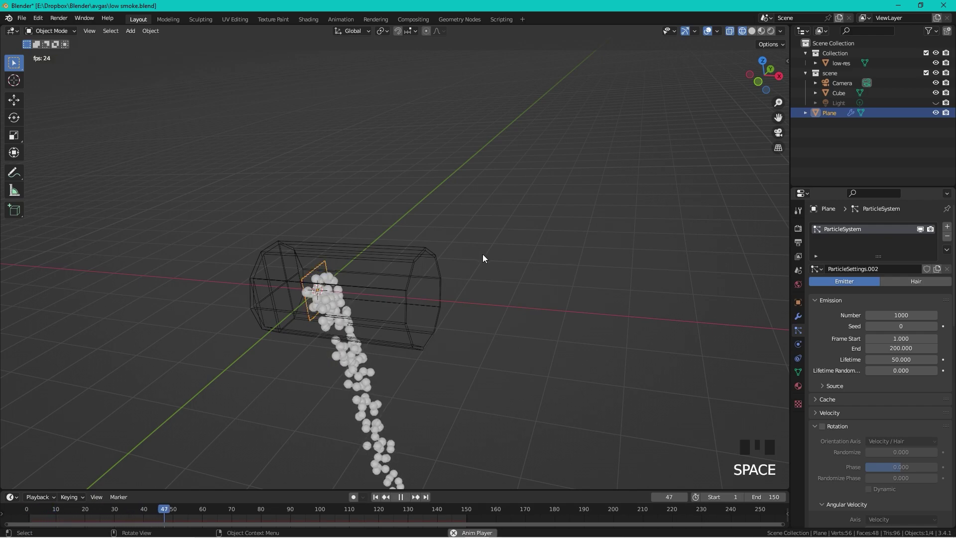
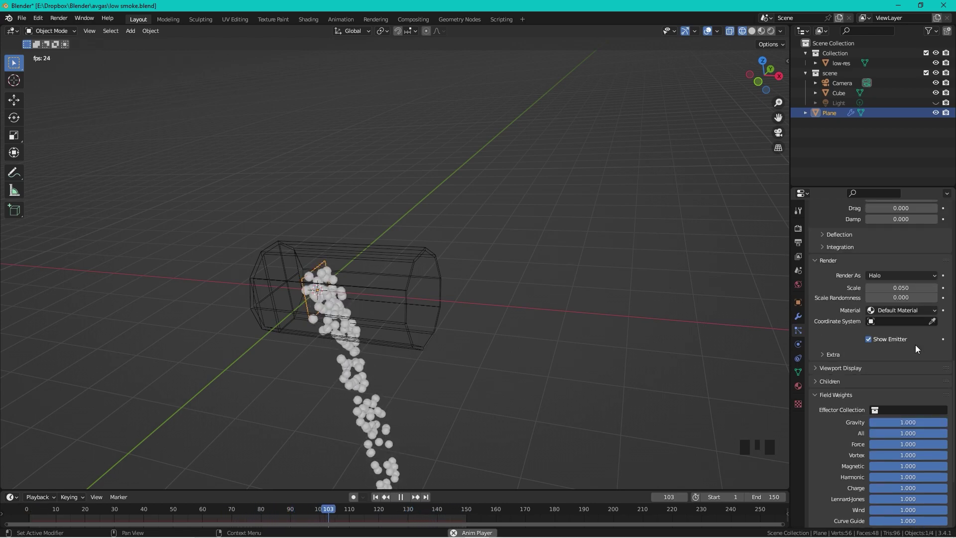
{"action": "left_click_drag", "start_coordinate": [906, 426], "coordinate": [883, 312]}
{"action": "scroll", "scroll_direction": "up", "scroll_amount": 3}
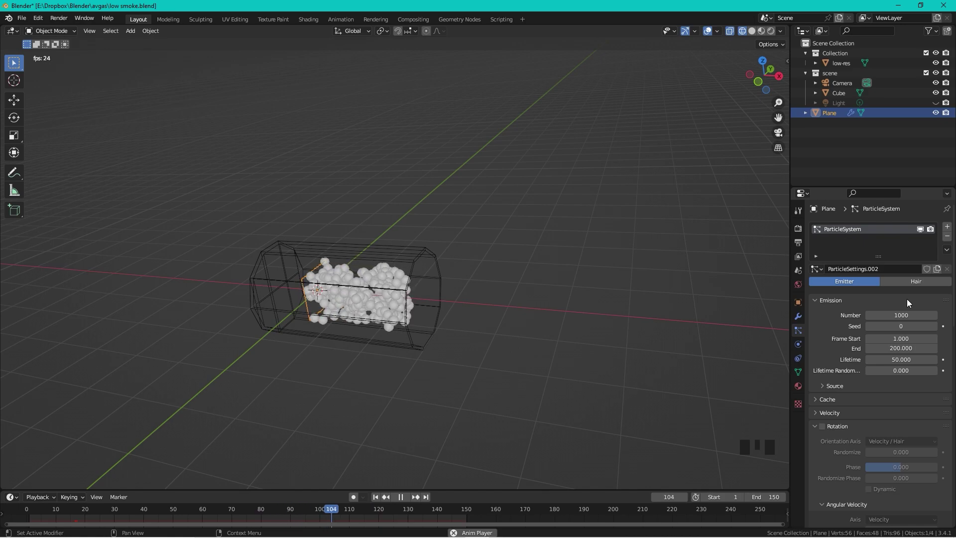
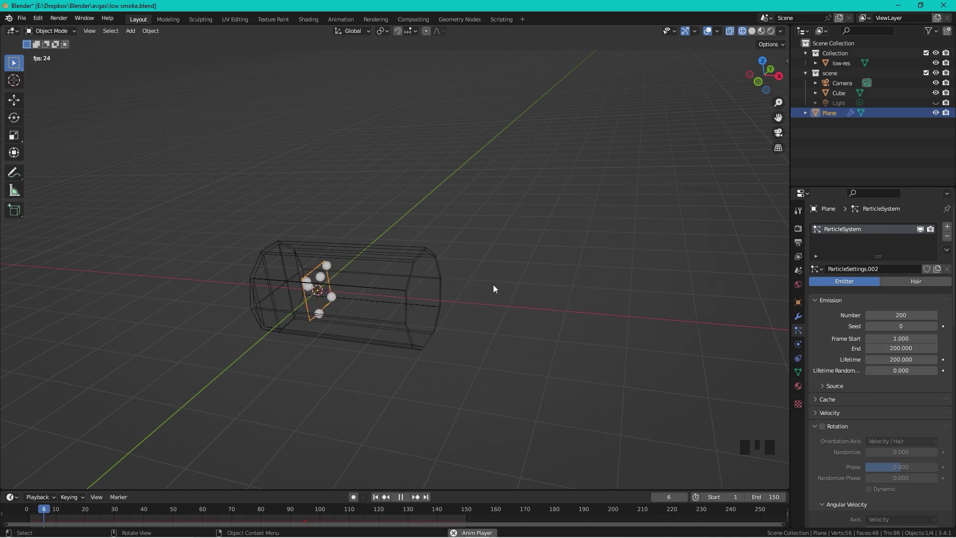
Add a Path curve, stretch it along X and shift it outward beyond the pipe's end.
{"action": "key", "text": "shift+a"}
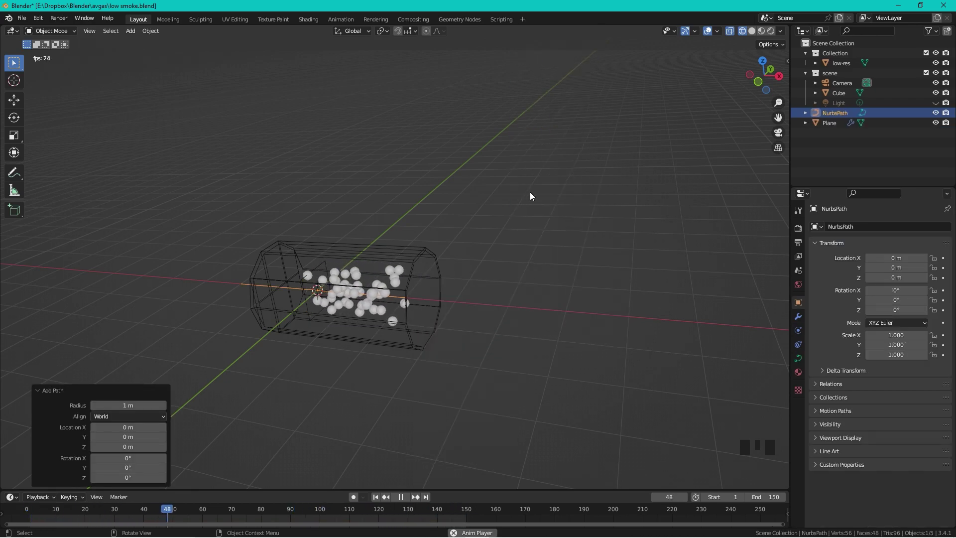
{"action": "key", "text": "Tab"}
{"action": "key", "text": "s"}
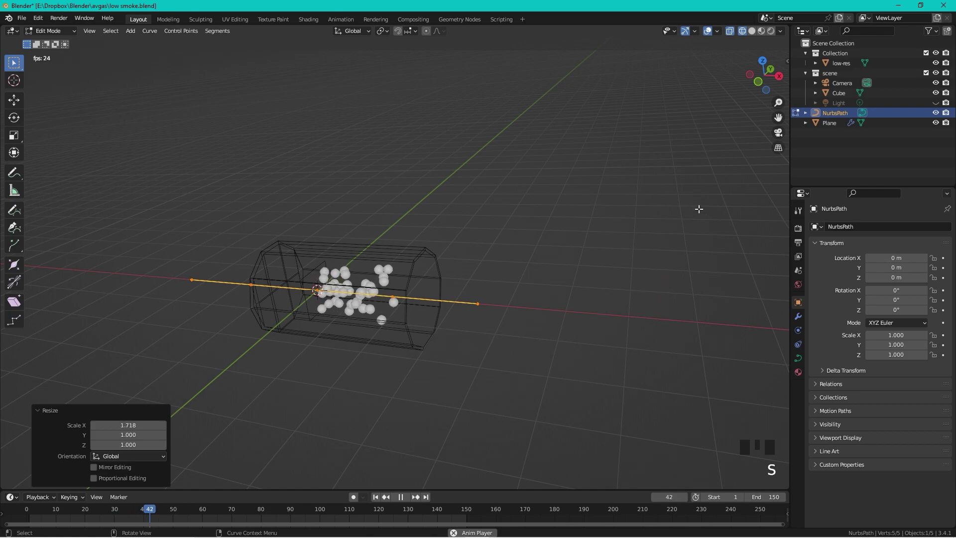
{"action": "key", "text": "g"}
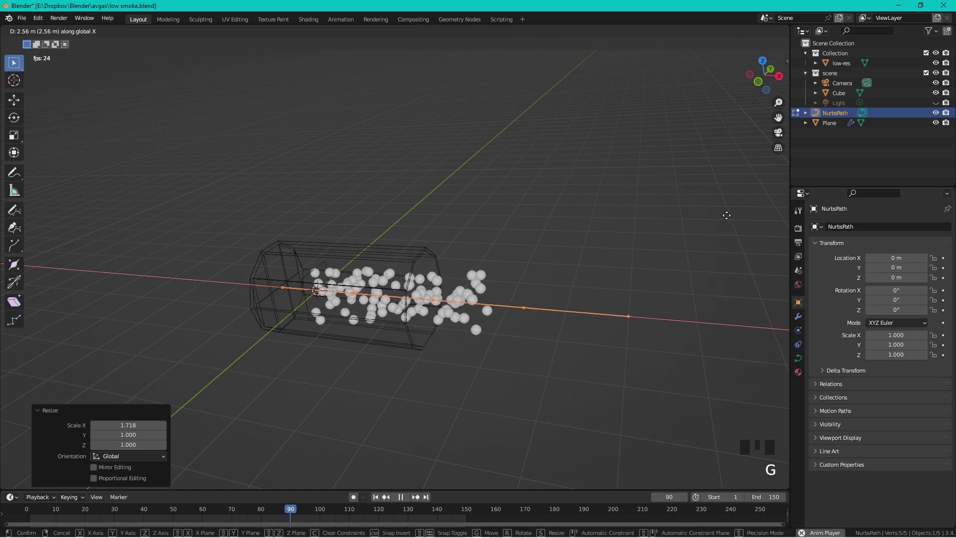
{"action": "key", "text": "Tab"}
{"action": "key", "text": "space"}
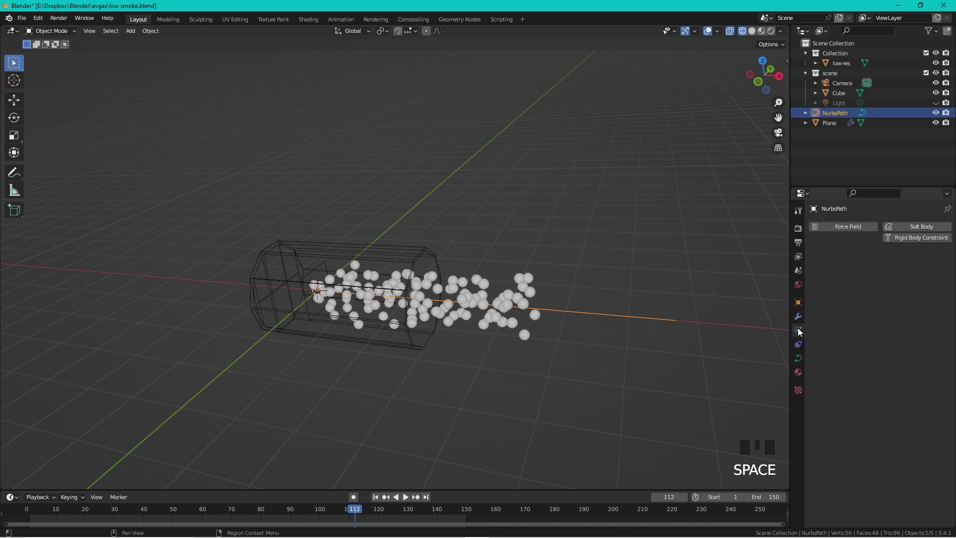
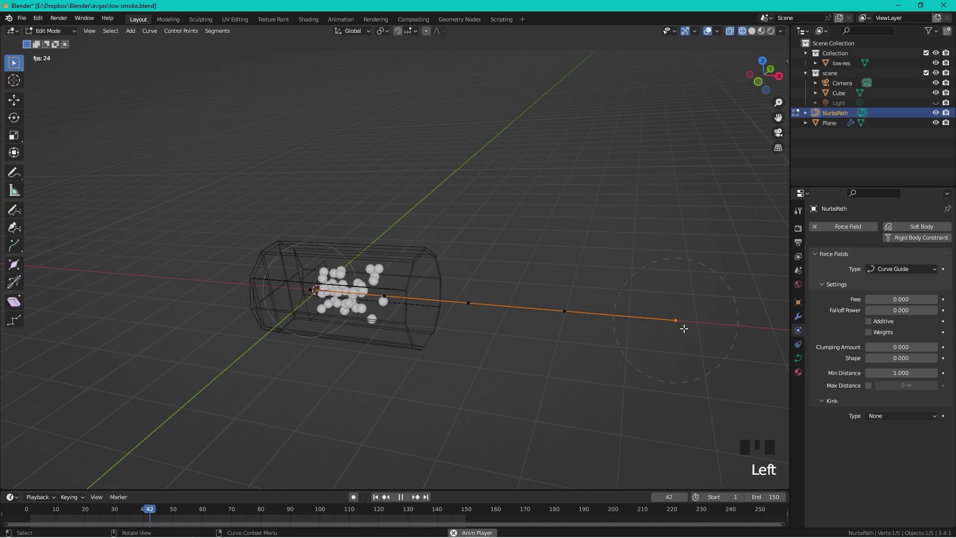
Raise the curve guide's far end point upward so particles bend up out of the pipe.
{"action": "key", "text": "g"}
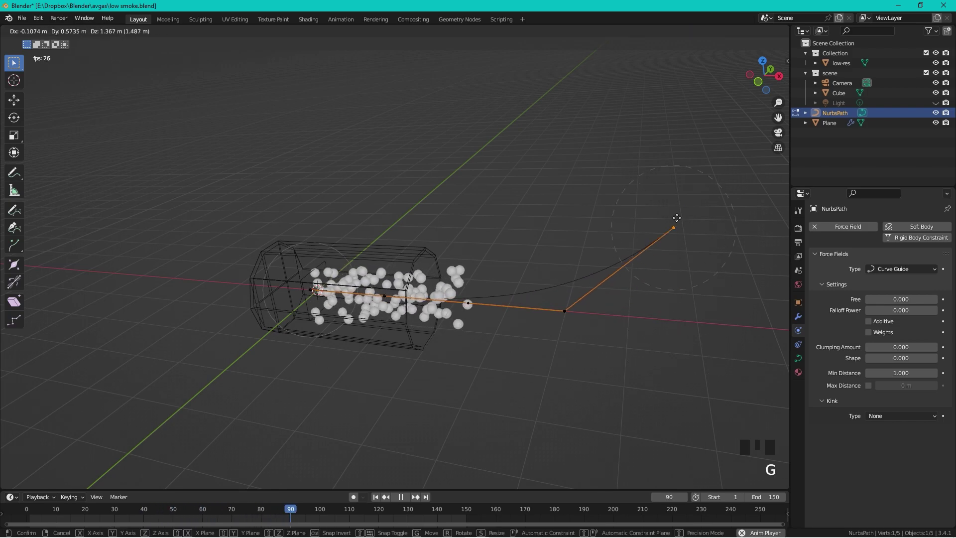
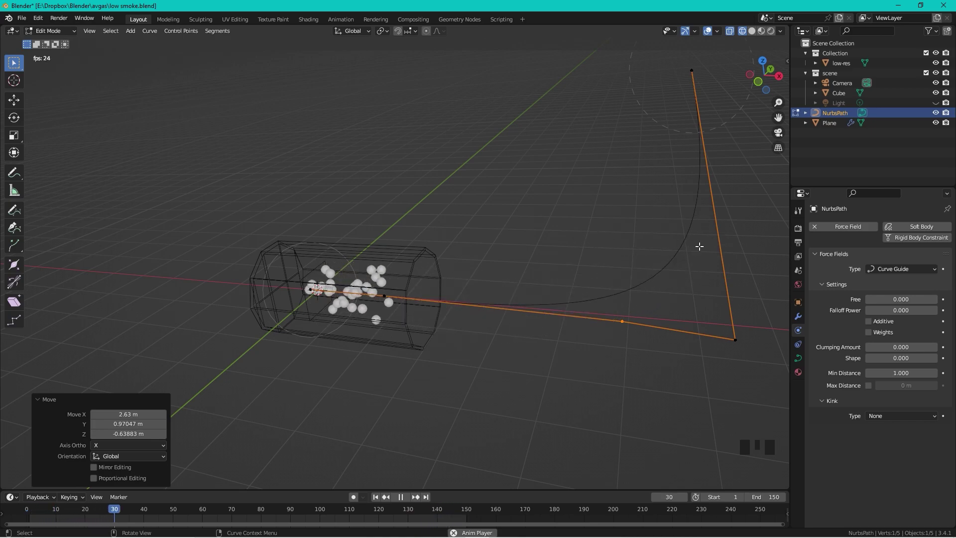
{"action": "key", "text": "Tab"}
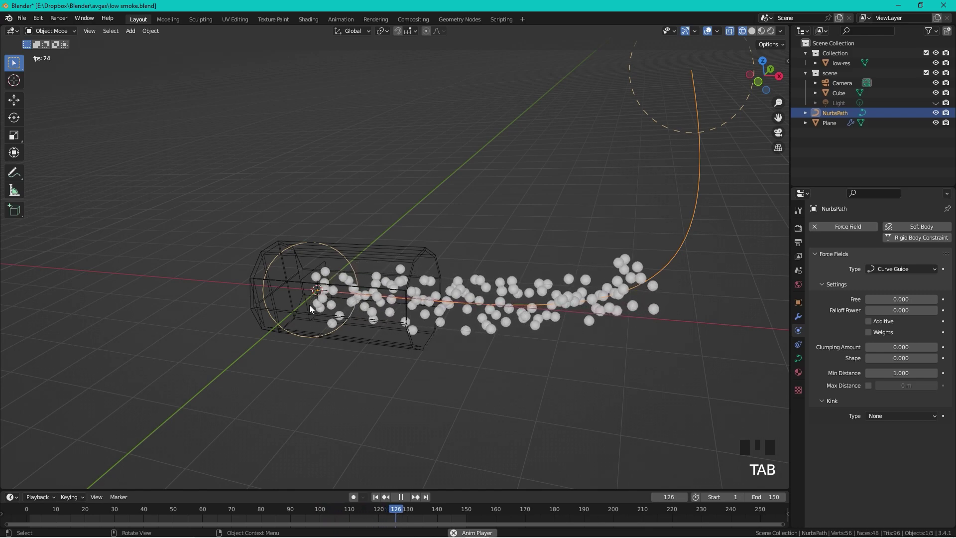
Set the Plane emitter's particle lifetime to 100 with 0.429 randomness, then select NurbsPath.
{"action": "left_click", "coordinate": [311, 319]}
{"action": "left_click", "coordinate": [311, 311]}
{"action": "left_click", "coordinate": [800, 332]}
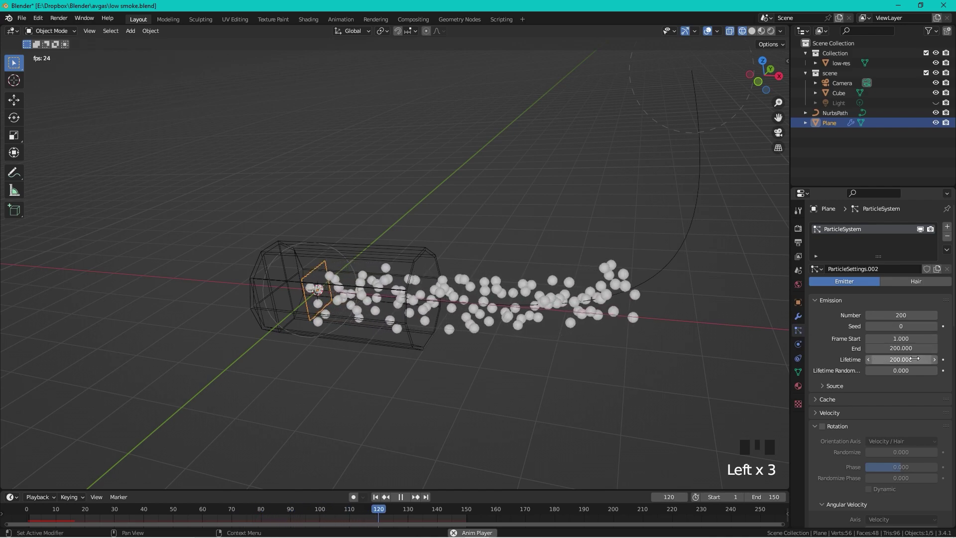
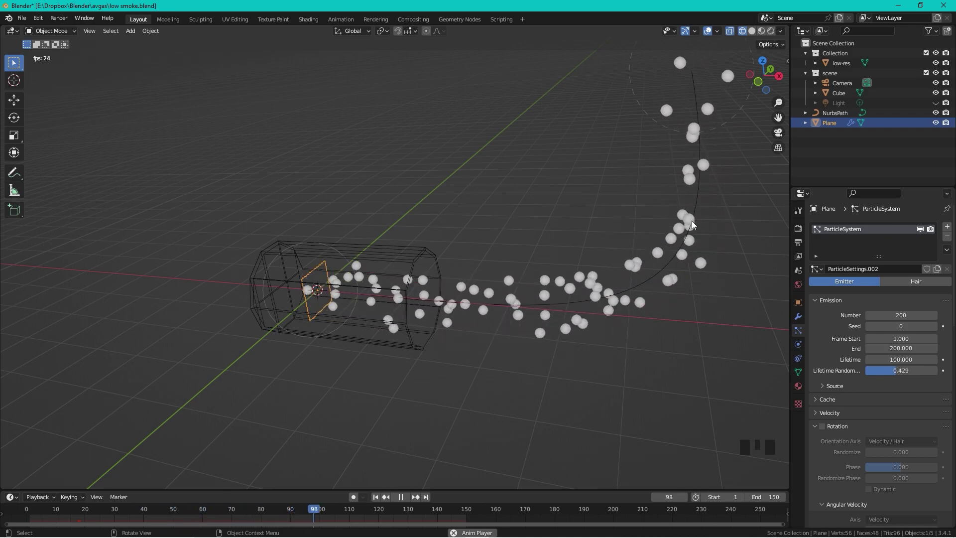
{"action": "left_click", "coordinate": [695, 223]}
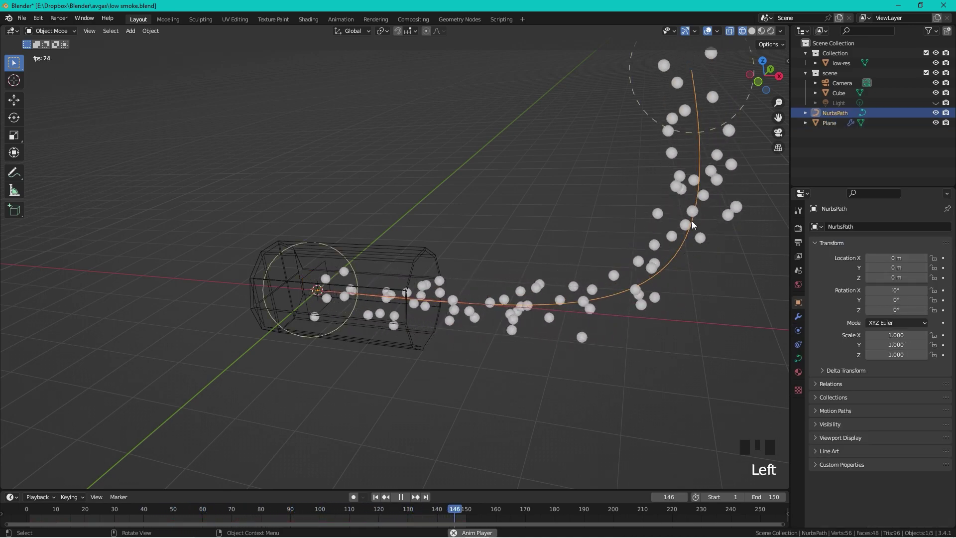
Set the NurbsPath curve guide's Clumping Amount to -1.000 in its force field settings.
{"action": "left_click", "coordinate": [800, 330]}
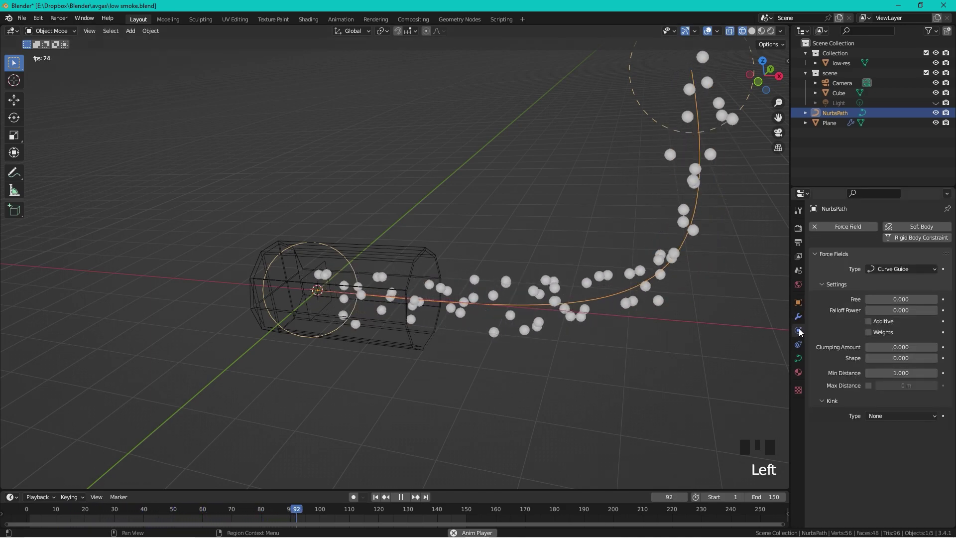
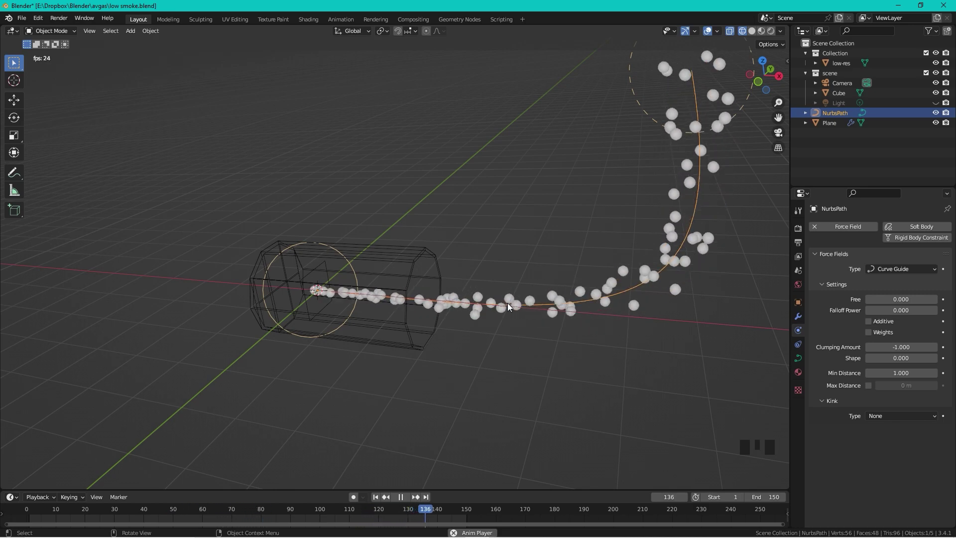
Shrink/fatten the radius of all NurbsPath points in Edit Mode, then return to Object Mode.
{"action": "key", "text": "Tab"}
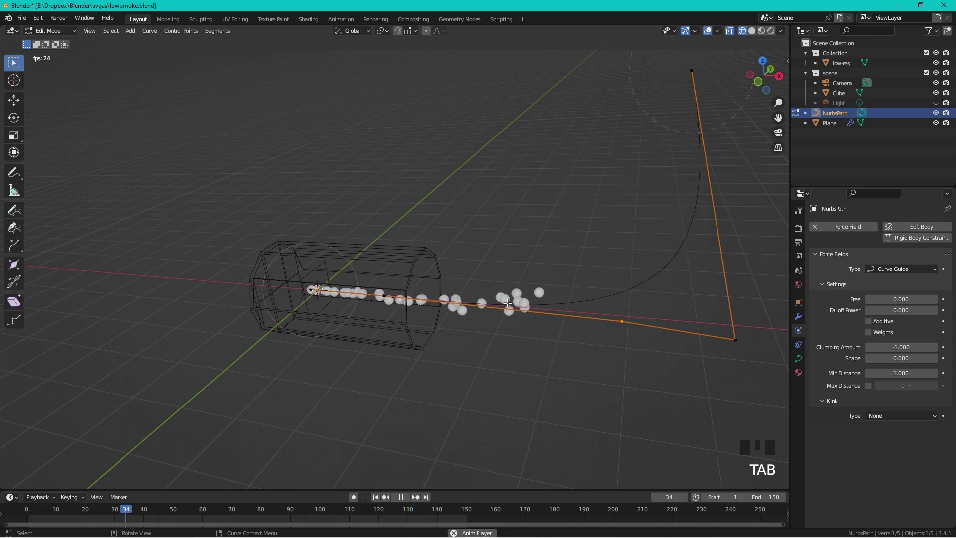
{"action": "key", "text": "a"}
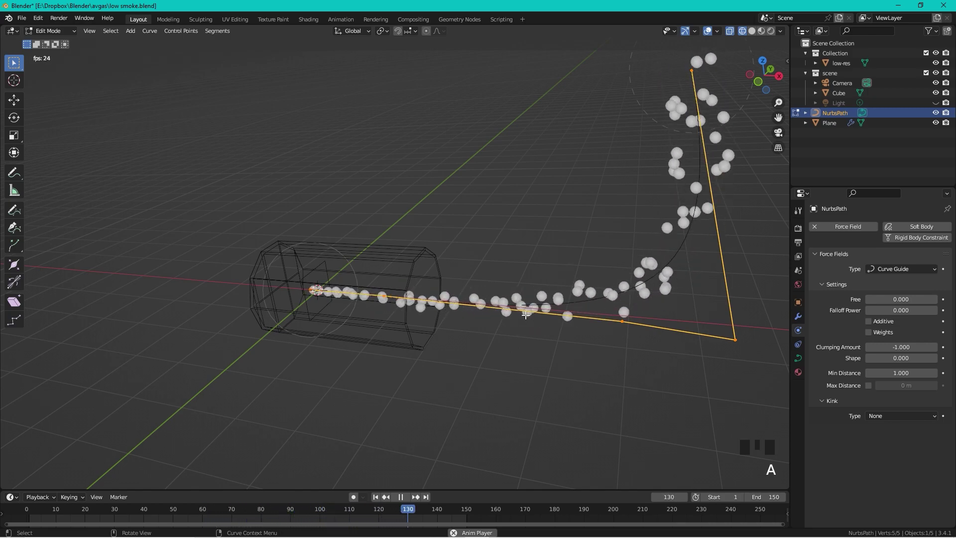
{"action": "key", "text": "alt+s"}
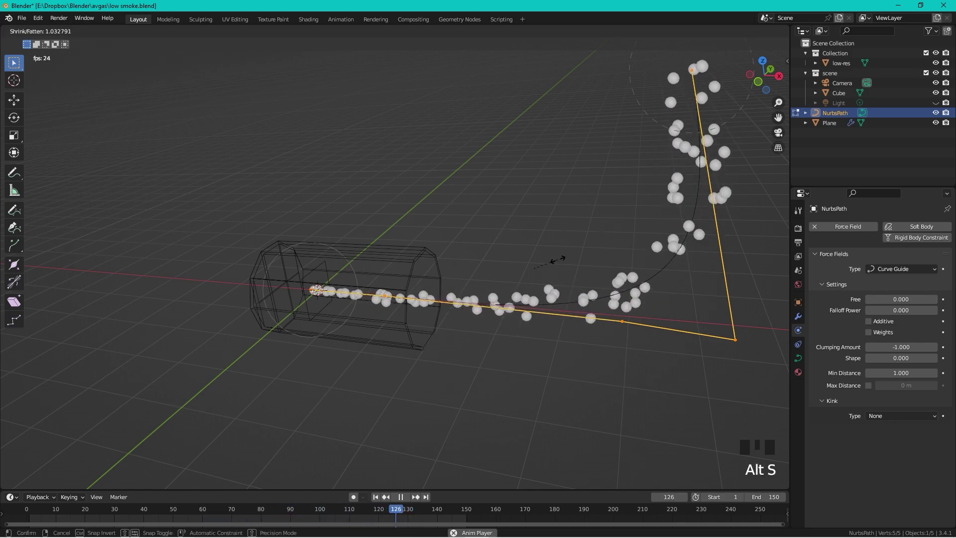
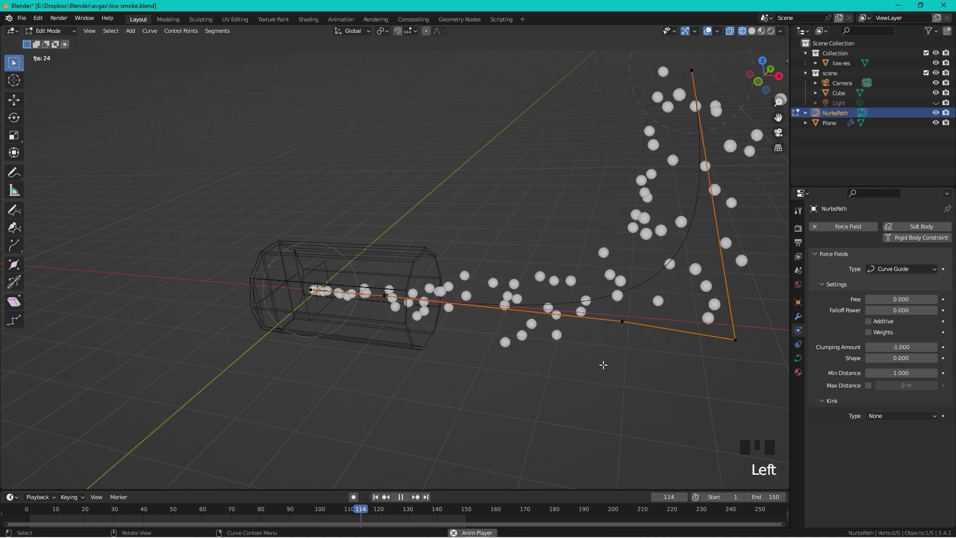
{"action": "key", "text": "Tab"}
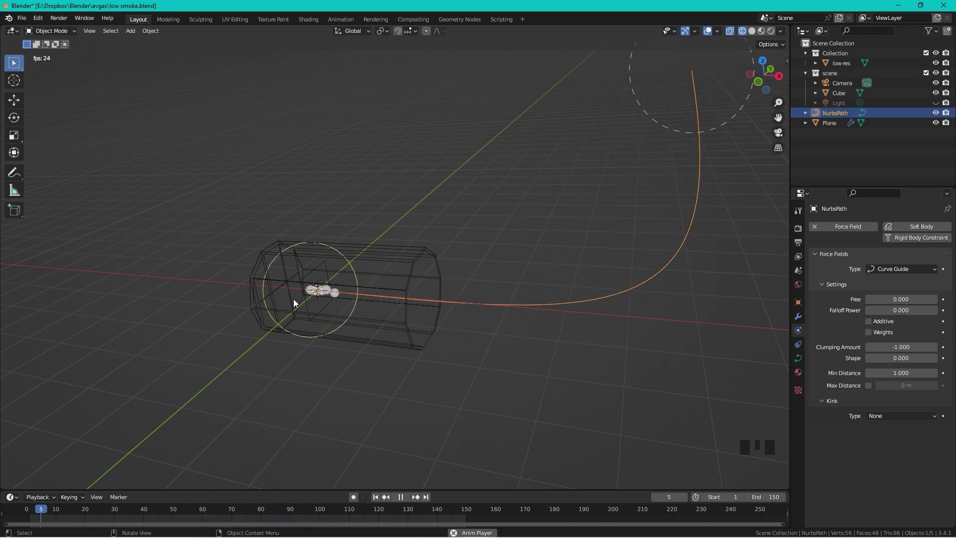
Set the Plane emitter's Emission Frame Start to -50 so particles already flow at frame one.
{"action": "left_click", "coordinate": [306, 319]}
{"action": "left_click", "coordinate": [307, 318]}
{"action": "left_click", "coordinate": [307, 312]}
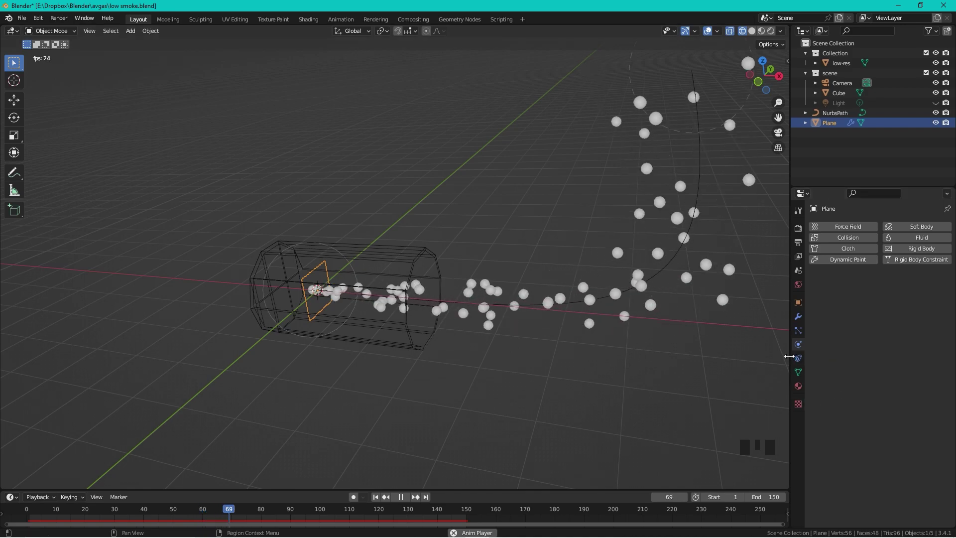
{"action": "left_click", "coordinate": [797, 340]}
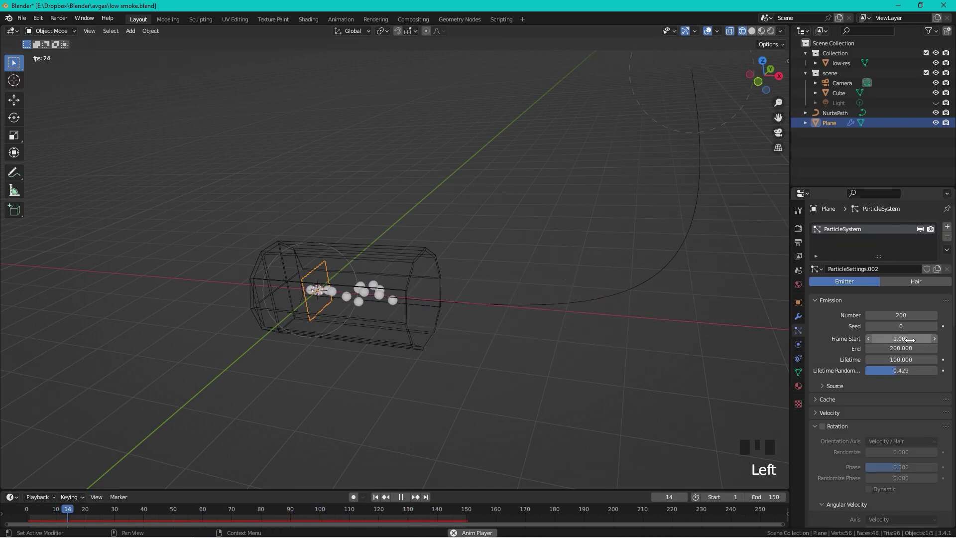
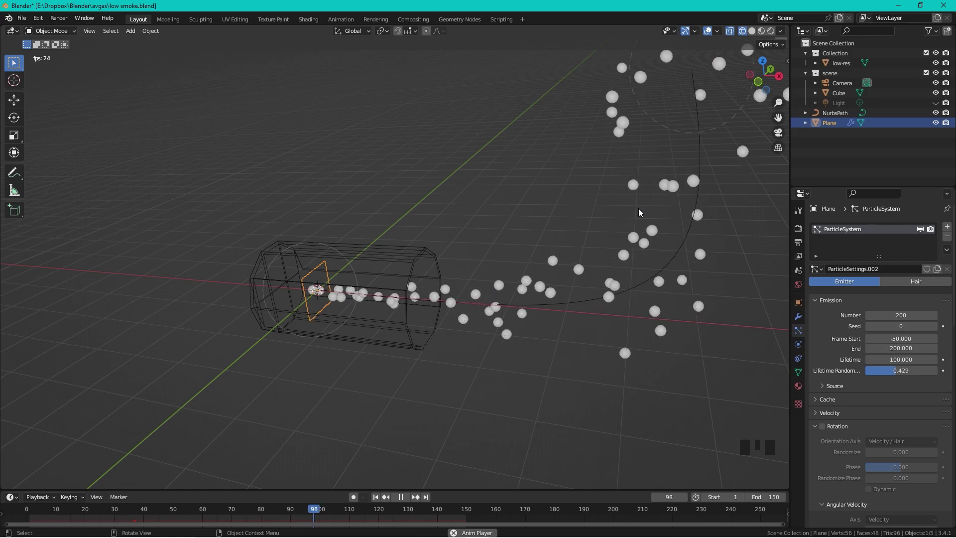
Add an Ico Sphere with 1 subdivision at the 3D cursor left of the exhaust pipe, in solid shading.
{"action": "left_click", "coordinate": [769, 36]}
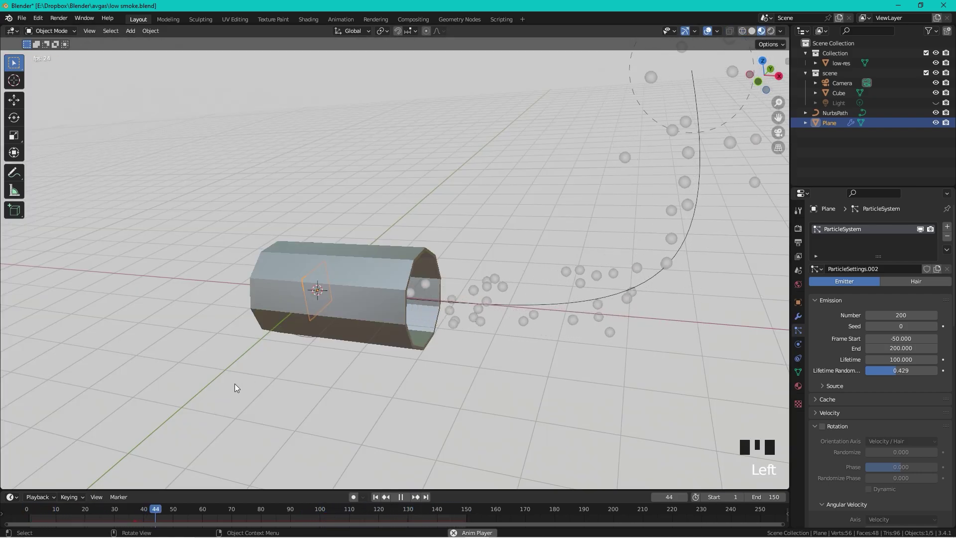
{"action": "left_click", "coordinate": [180, 332]}
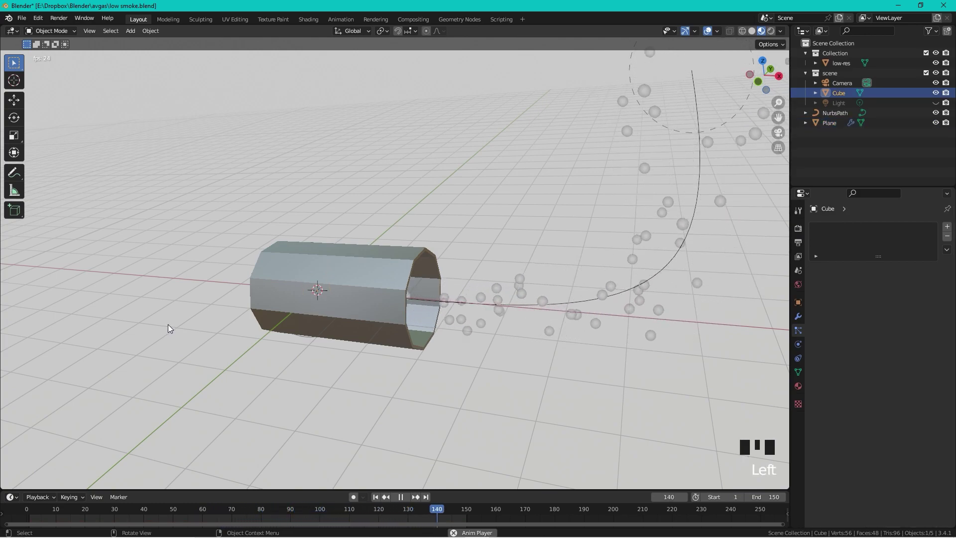
{"action": "right_click", "coordinate": [155, 310]}
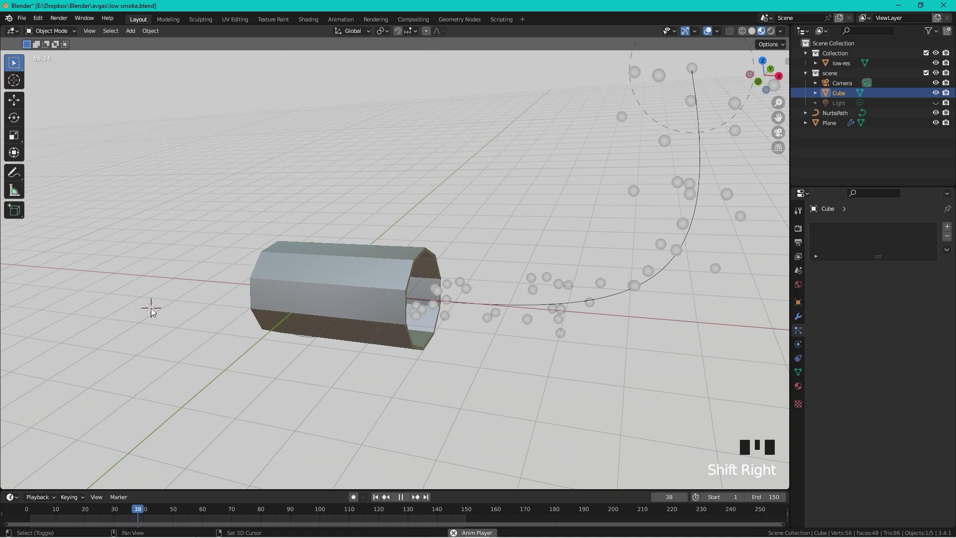
{"action": "key", "text": "shift+a"}
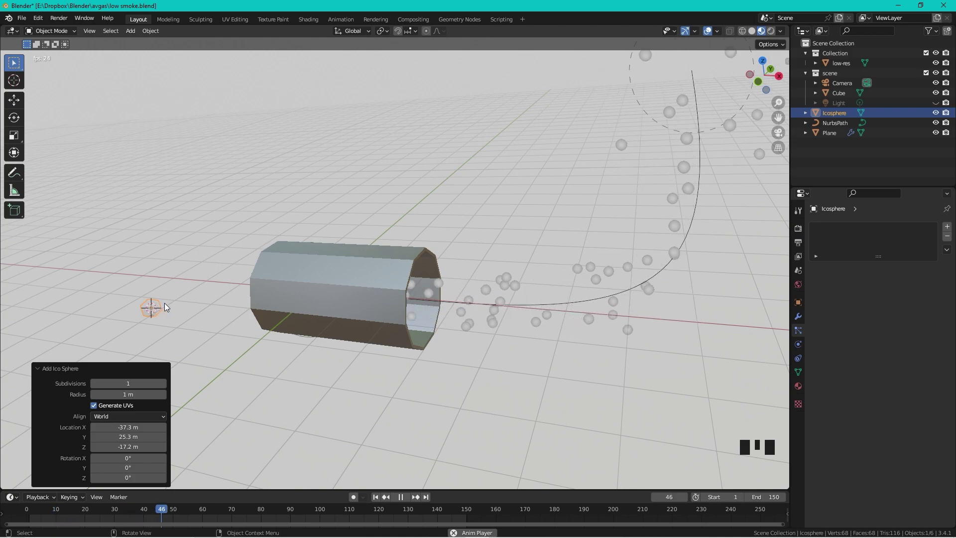
Give the icosphere a material named grey with a darkened Base Color, then select the Cube.
{"action": "left_click", "coordinate": [801, 391]}
{"action": "left_click_drag", "start_coordinate": [883, 273], "coordinate": [875, 272]}
{"action": "left_click", "coordinate": [923, 384]}
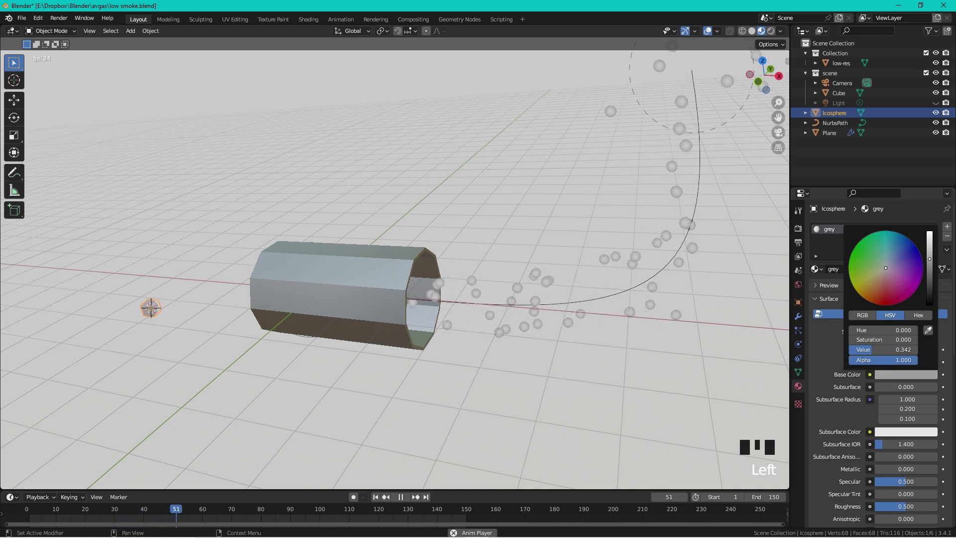
{"action": "left_click", "coordinate": [560, 285]}
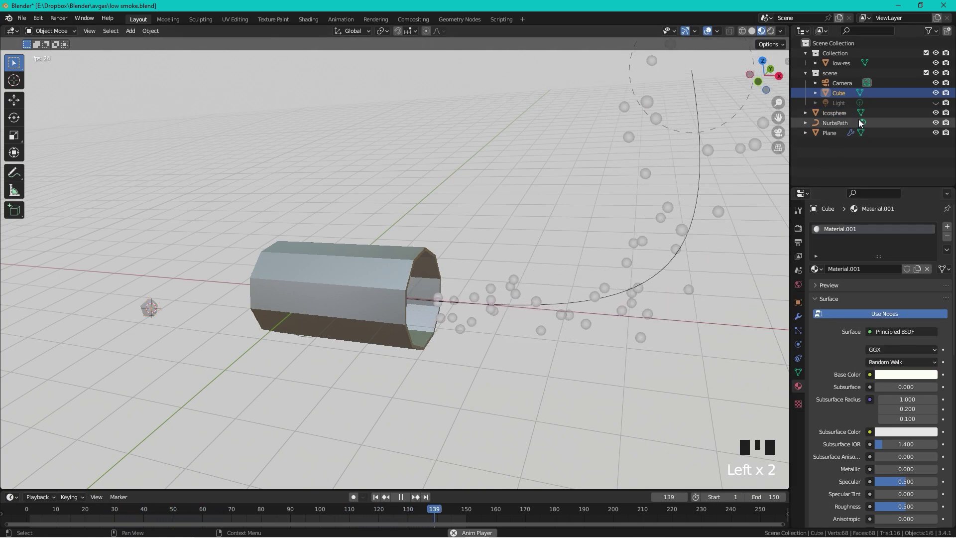
Render the Plane's particles as the Icosphere object, Scale 0.34 with 0.667 randomness.
{"action": "left_click", "coordinate": [829, 136]}
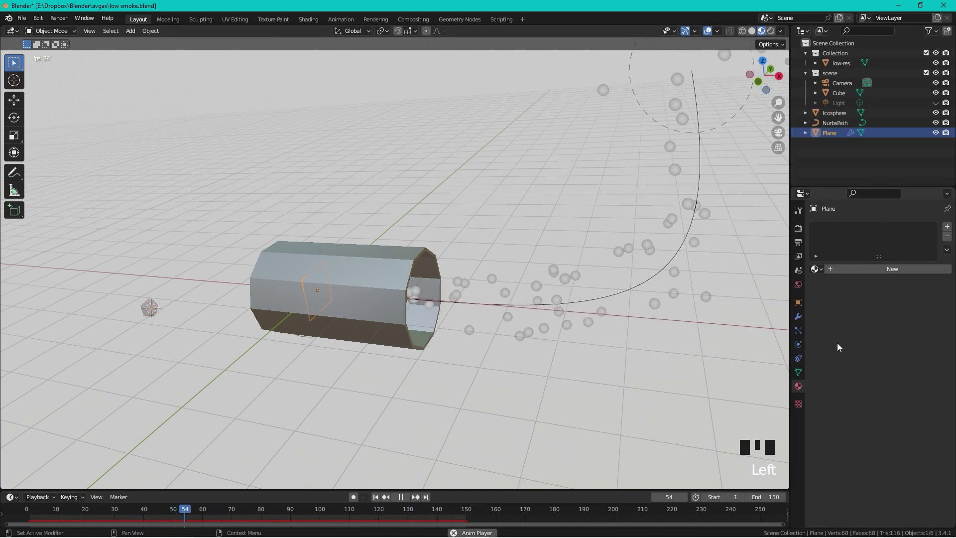
{"action": "left_click", "coordinate": [800, 334]}
{"action": "scroll", "scroll_direction": "down", "scroll_amount": 3}
{"action": "scroll", "scroll_direction": "down", "scroll_amount": 3}
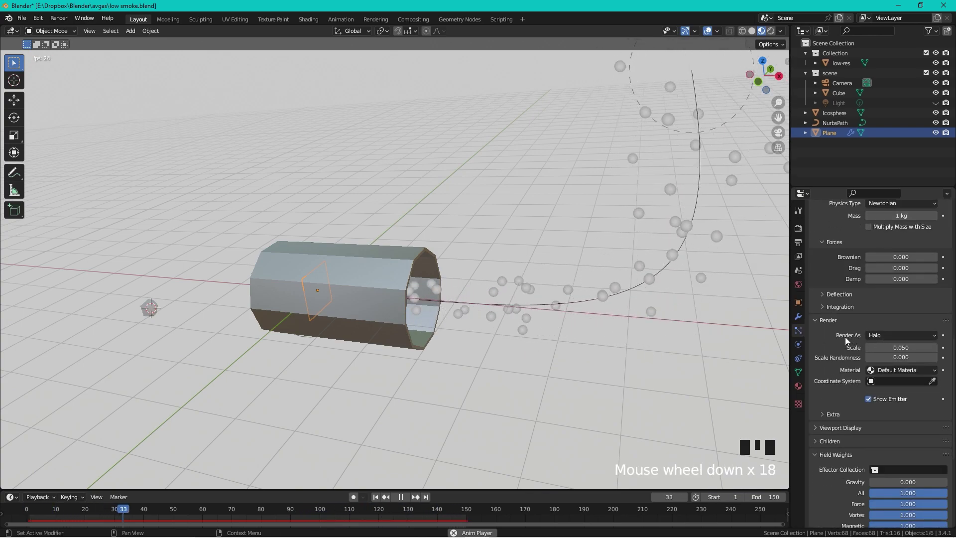
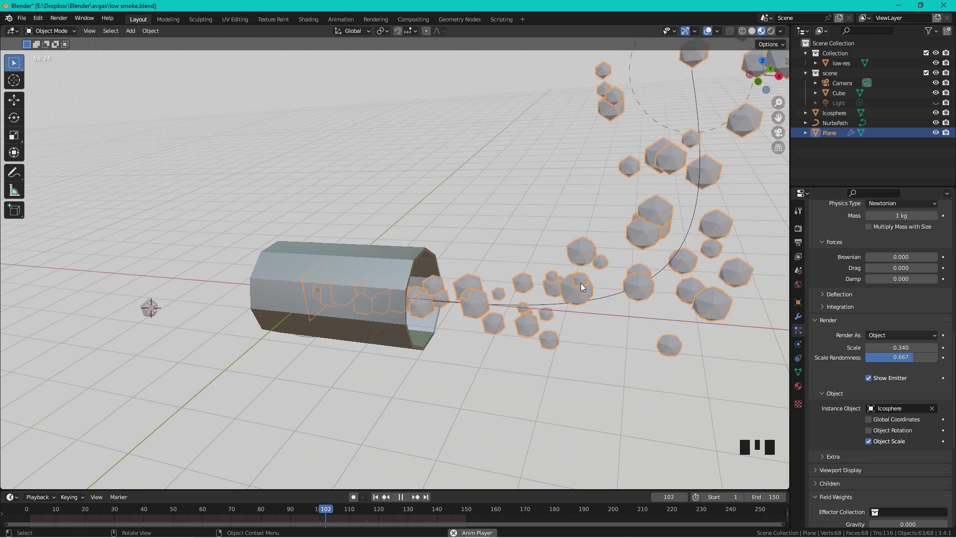
Duplicate the icosphere twice and give the first copy its own grey material shade.
{"action": "left_click", "coordinate": [148, 305]}
{"action": "key", "text": "shift+d"}
{"action": "key", "text": "shift+d"}
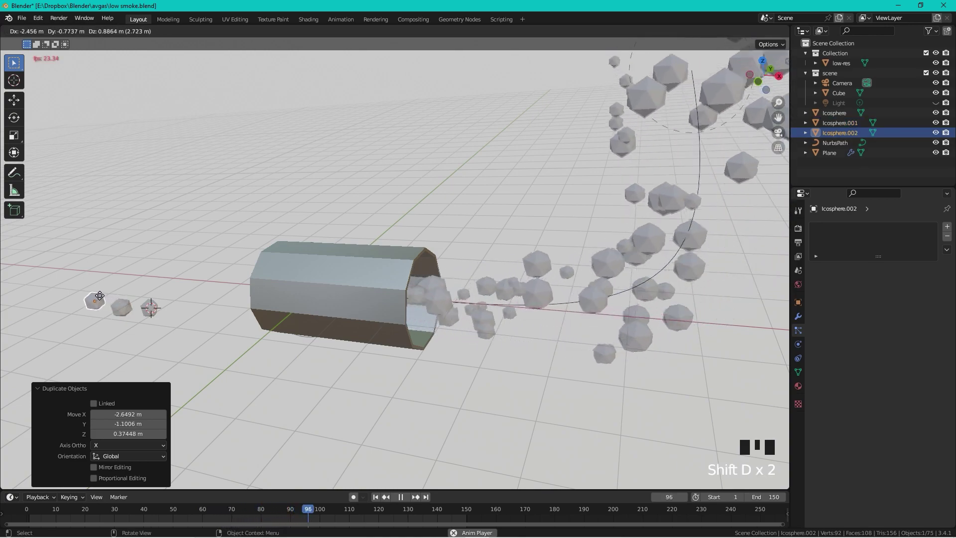
{"action": "left_click", "coordinate": [126, 310]}
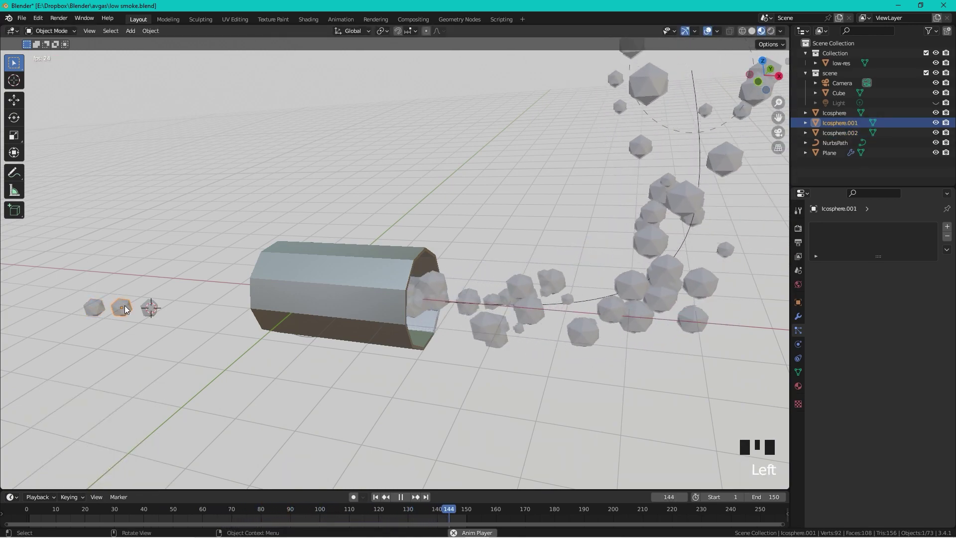
{"action": "left_click", "coordinate": [799, 386]}
{"action": "left_click_drag", "start_coordinate": [921, 272], "coordinate": [905, 377]}
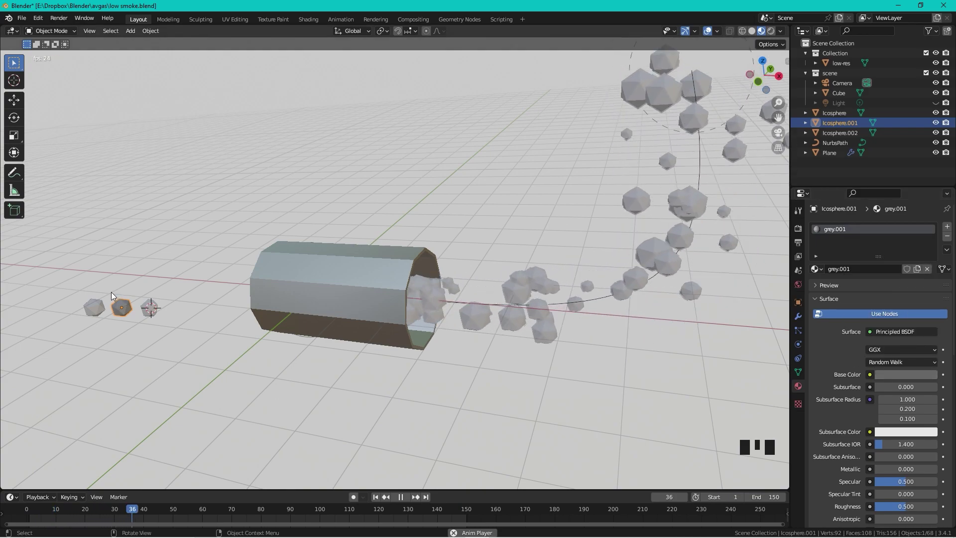
Darken the second copy's grey, then select all three icospheres together.
{"action": "left_click", "coordinate": [99, 310]}
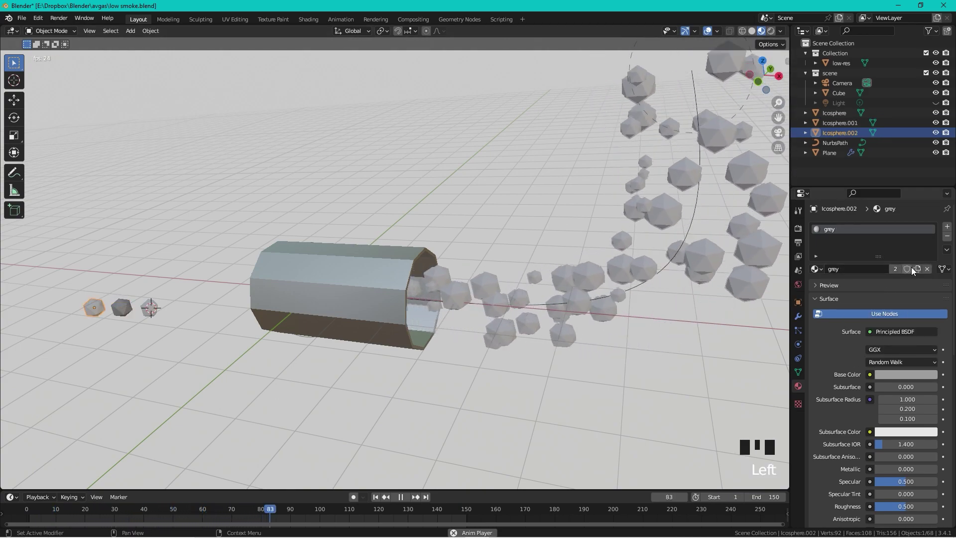
{"action": "left_click_drag", "start_coordinate": [920, 270], "coordinate": [921, 377]}
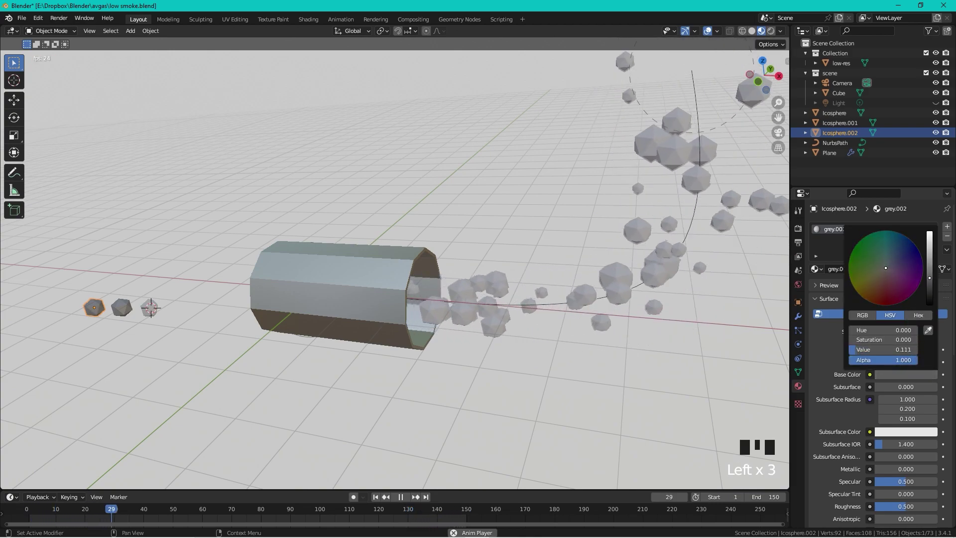
{"action": "left_click", "coordinate": [130, 304]}
{"action": "left_click", "coordinate": [148, 306]}
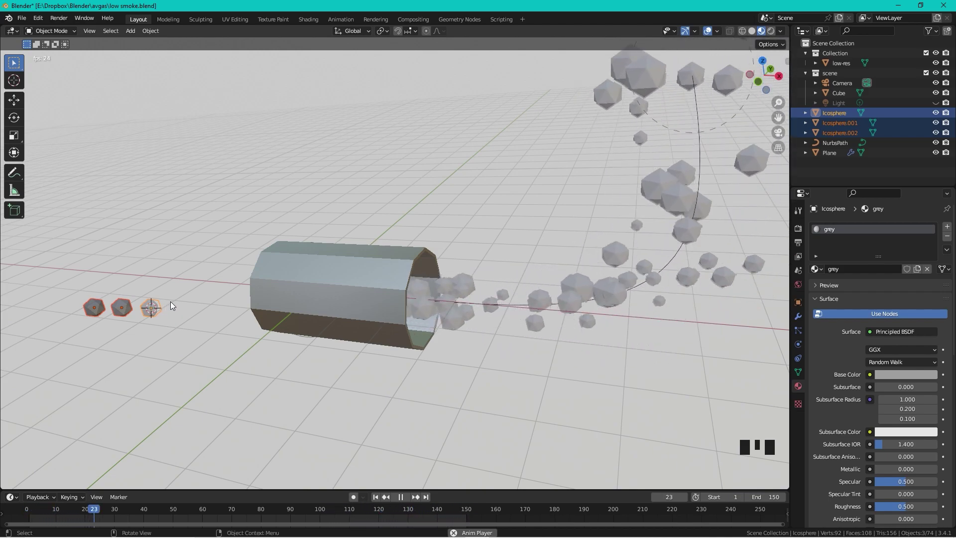
Move the icospheres into a new 'smoke' collection and render the Plane's particles as that collection.
{"action": "key", "text": "m"}
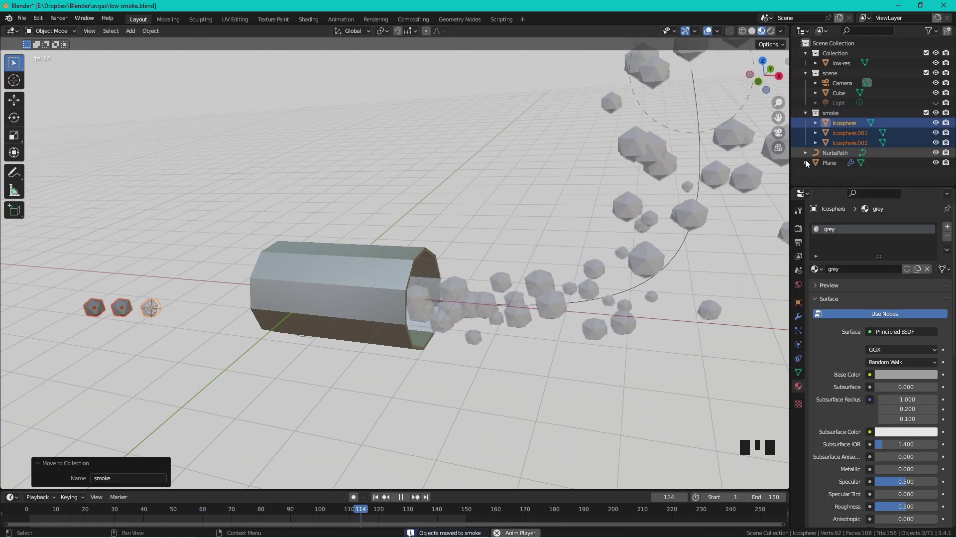
{"action": "left_click", "coordinate": [826, 165]}
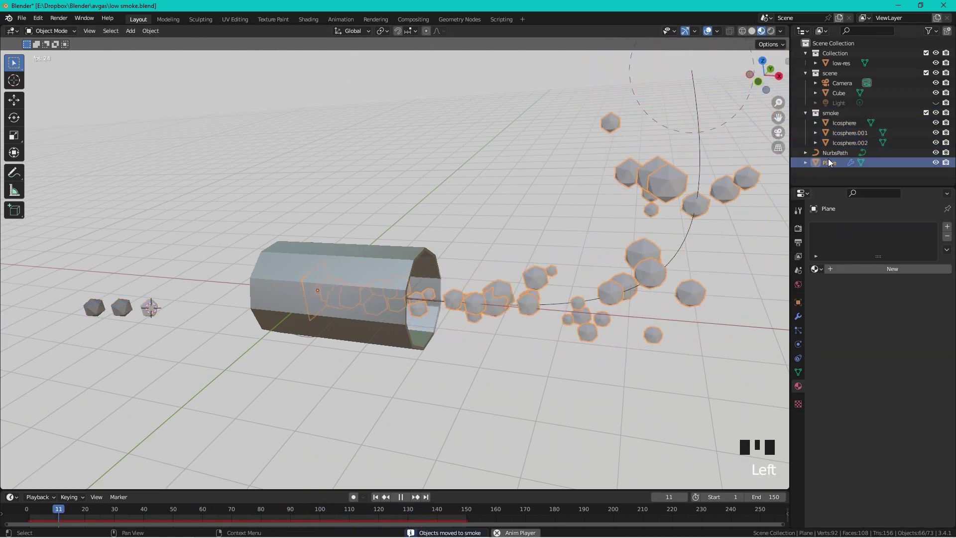
{"action": "left_click", "coordinate": [799, 335]}
{"action": "scroll", "scroll_direction": "down", "scroll_amount": 3}
{"action": "scroll", "scroll_direction": "down", "scroll_amount": 3}
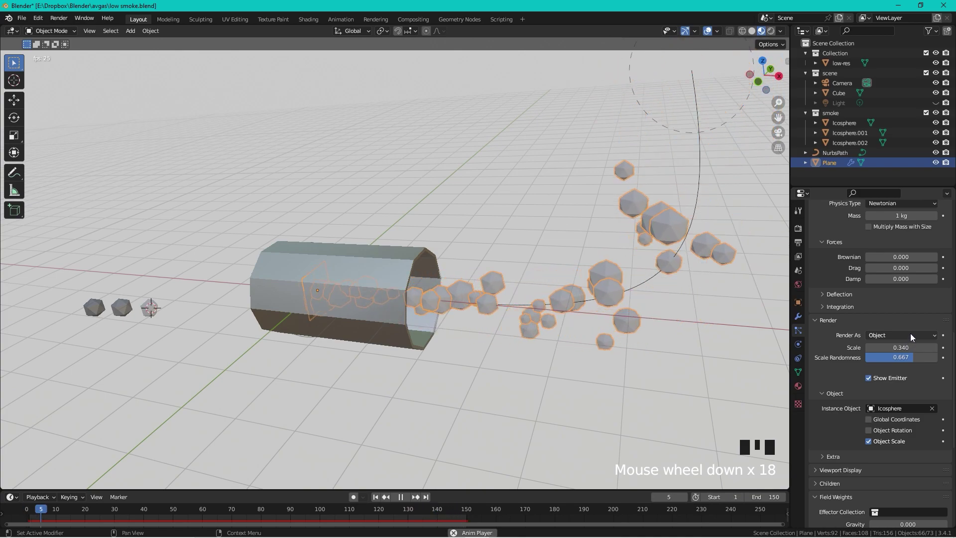
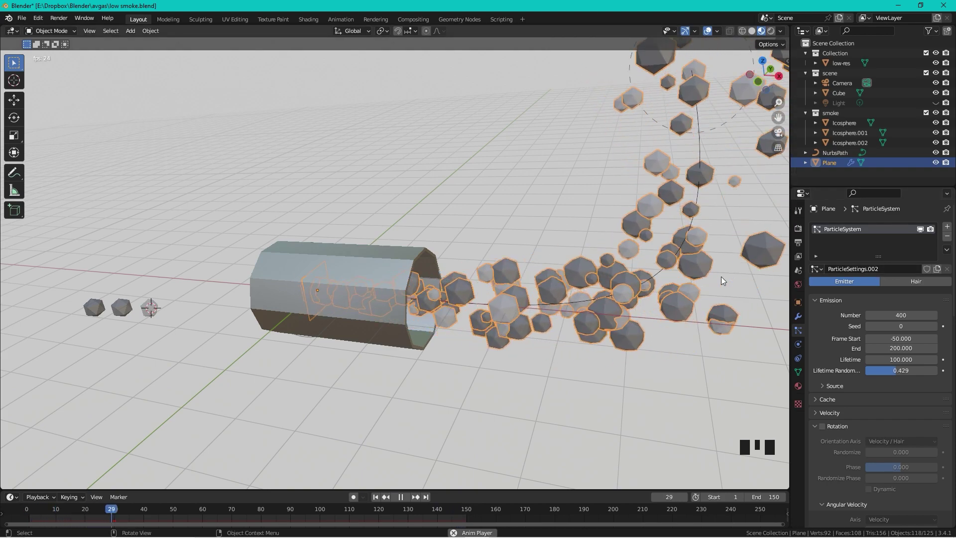
Enable particle Rotation with Randomize 0.422 after stopping playback.
{"action": "key", "text": "space"}
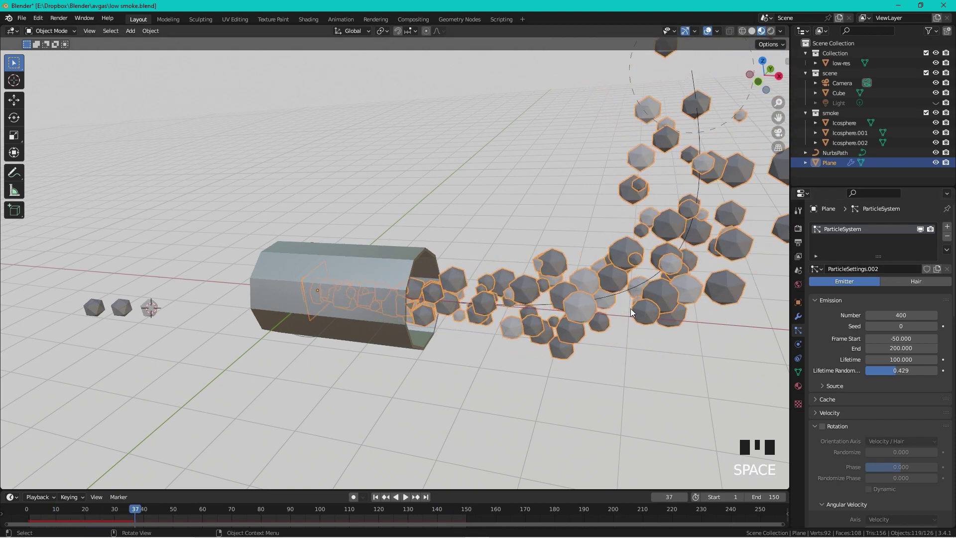
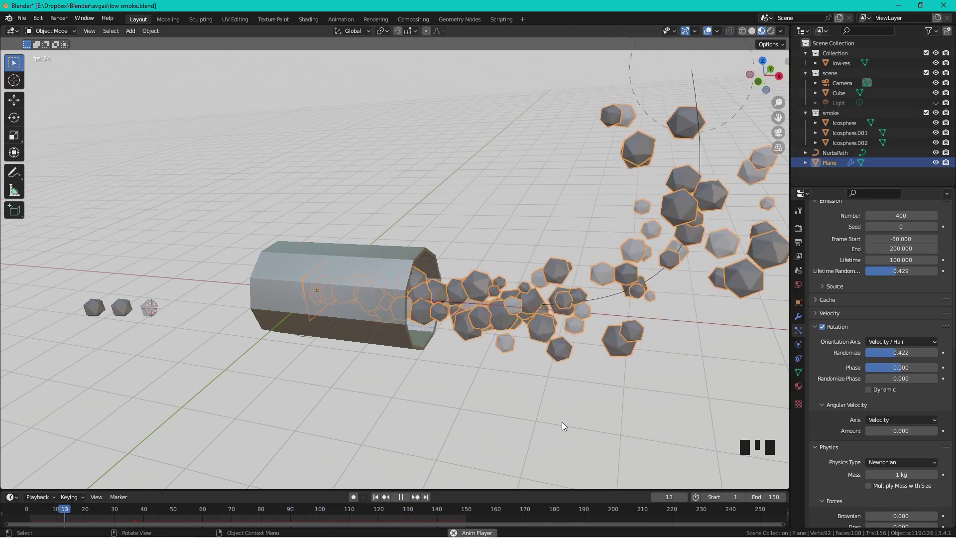
Set Angular Velocity axis to Velocity at 10.6 and replay the timeline to preview the spinning.
{"action": "key", "text": "space"}
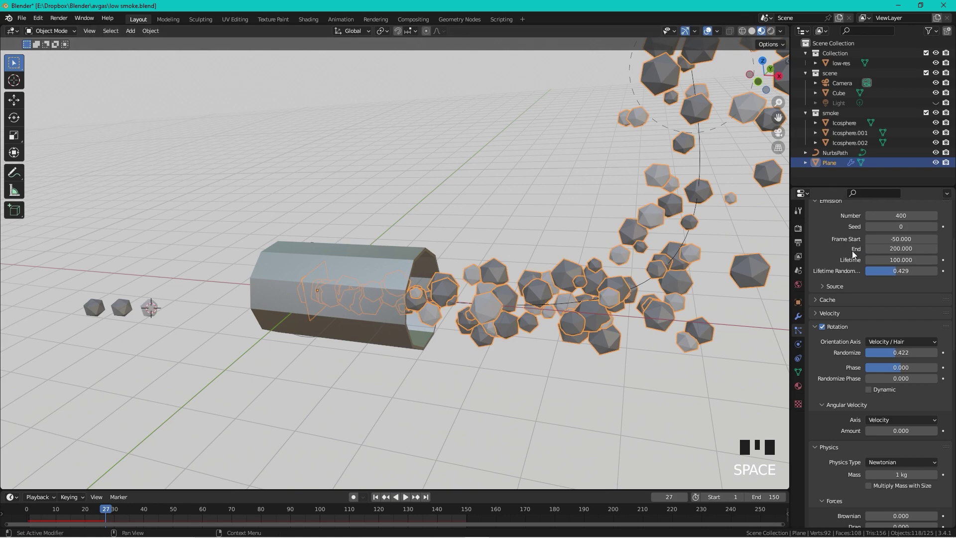
{"action": "key", "text": "space"}
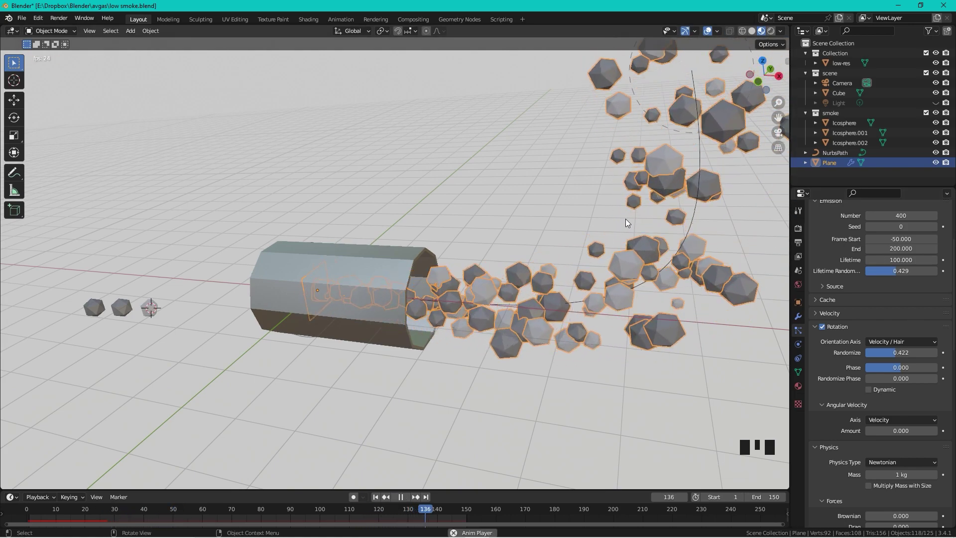
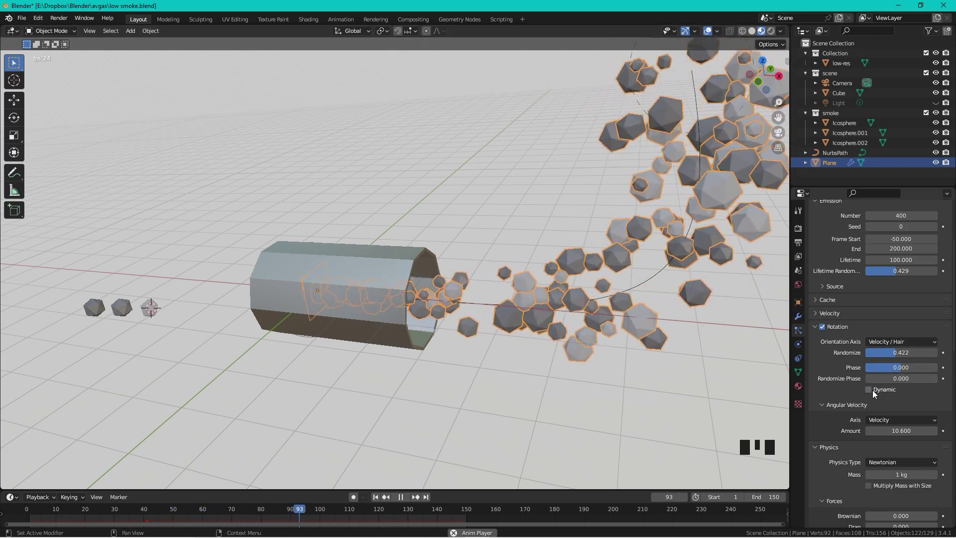
{"action": "left_click", "coordinate": [874, 391]}
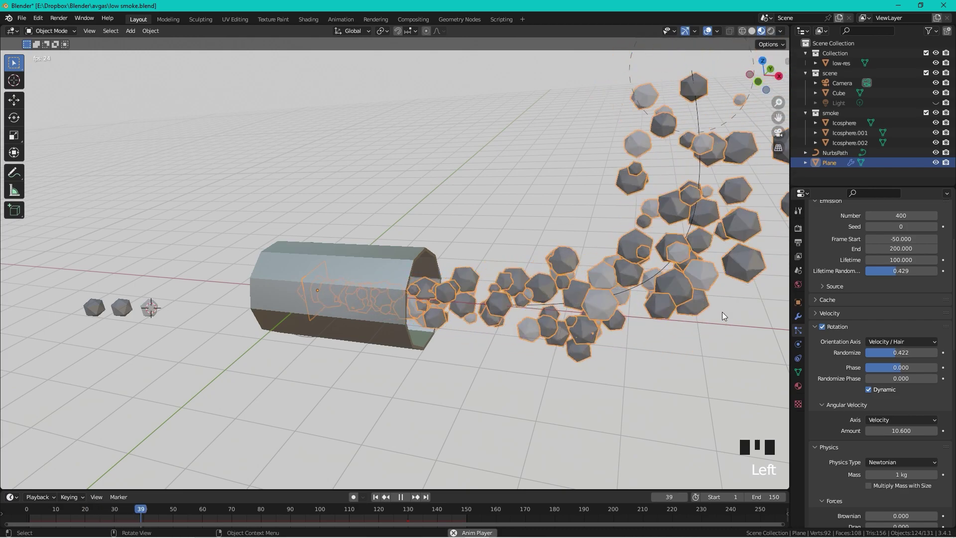
{"action": "key", "text": "space"}
{"action": "key", "text": "space"}
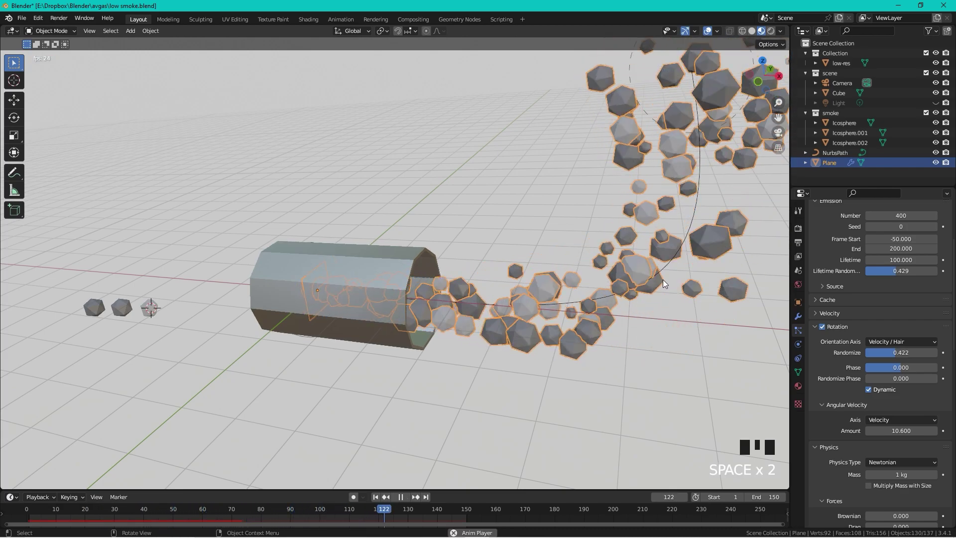